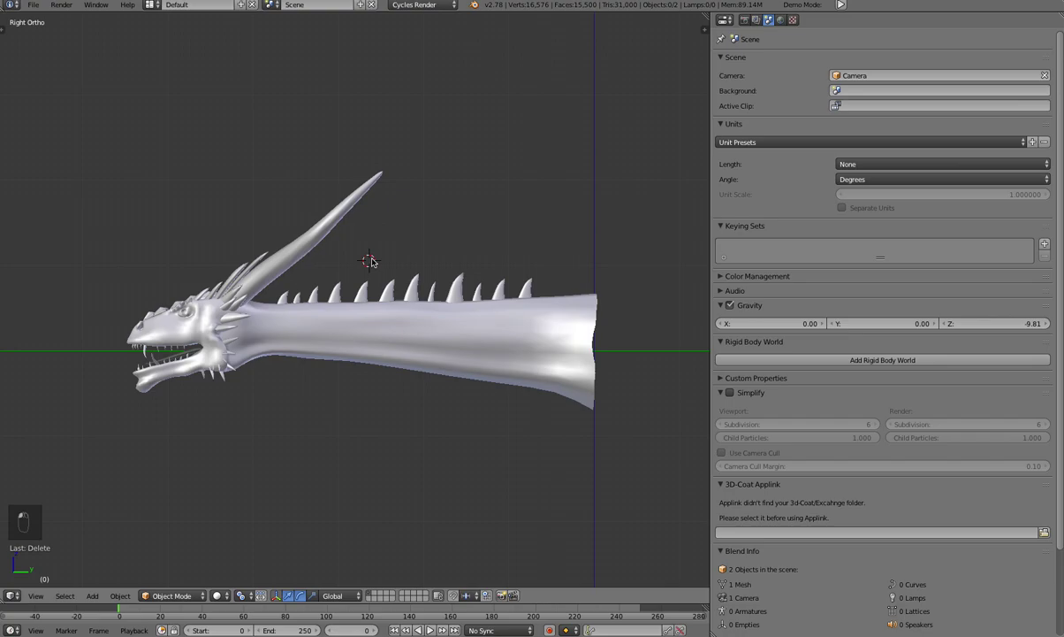
# Frame the dragon in the right side view and hide the mesh for a test rig
pyautogui.moveTo(475, 294); pyautogui.dragTo(471, 289)
pyautogui.moveTo(472, 289); pyautogui.dragTo(439, 296)
pyautogui.moveTo(439, 296); pyautogui.dragTo(310, 305)
pyautogui.press('KP_3')
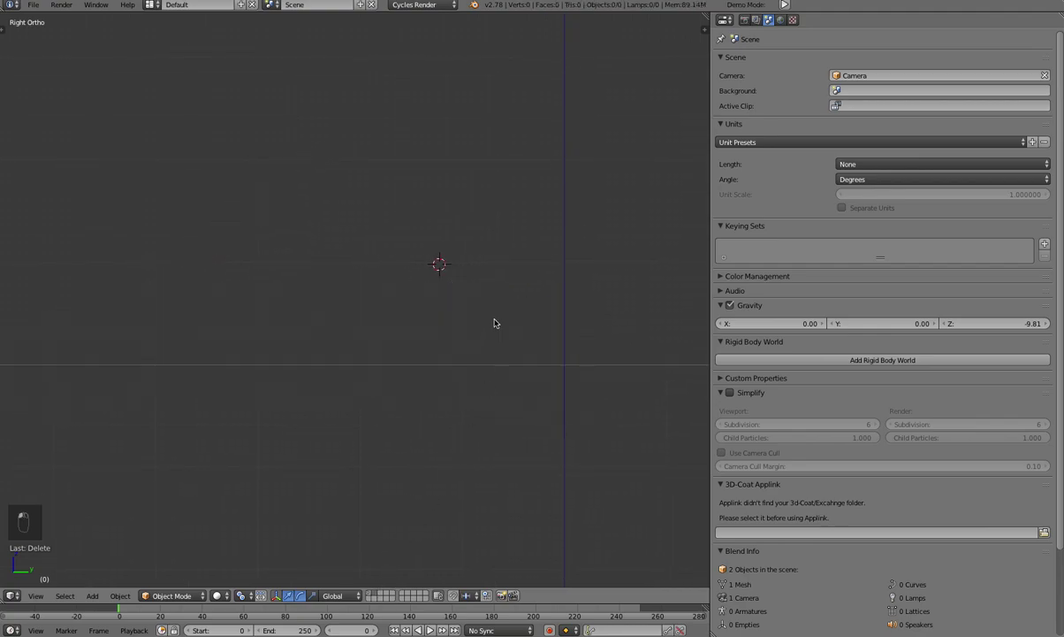
pyautogui.press('shift+c')
# Add an armature, size it, and extrude a second bone upward as a bendy chain
pyautogui.press('shift+a')
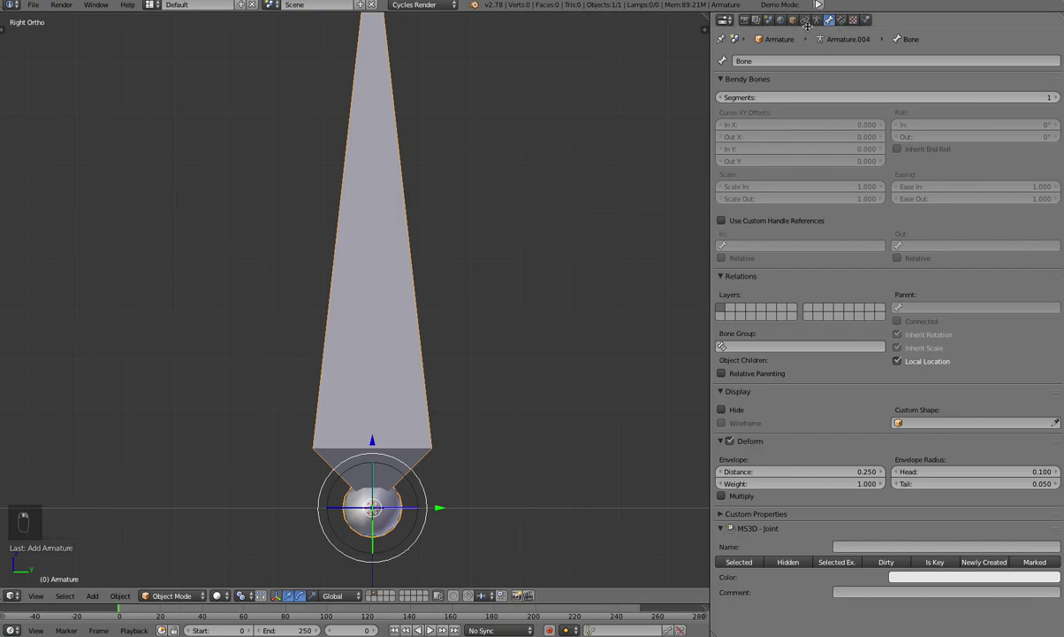
pyautogui.moveTo(819, 21); pyautogui.dragTo(364, 228)
pyautogui.press('Tab')
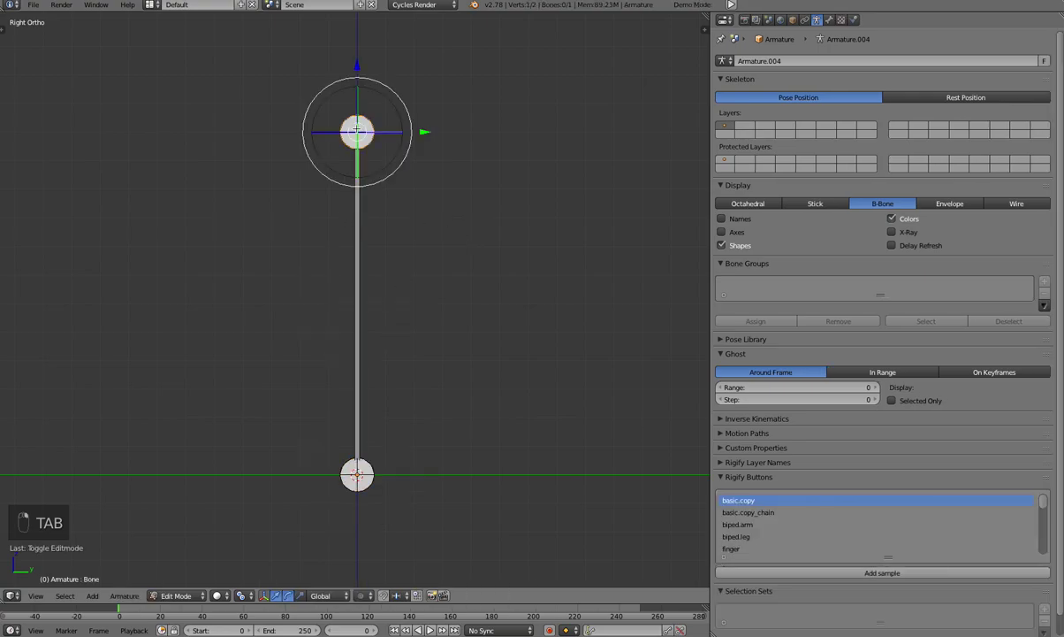
pyautogui.press('g')
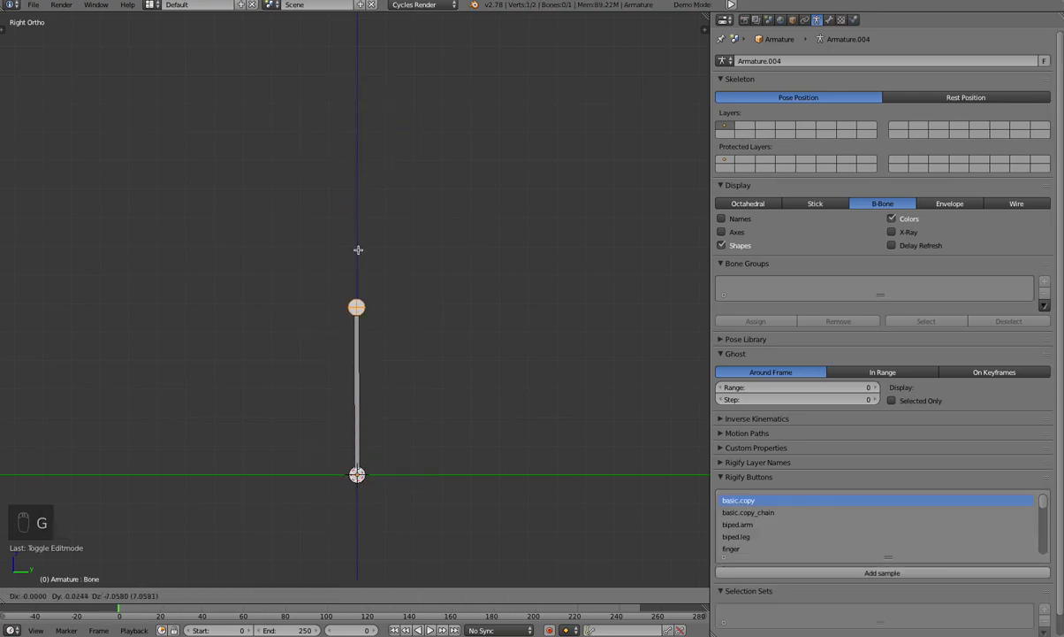
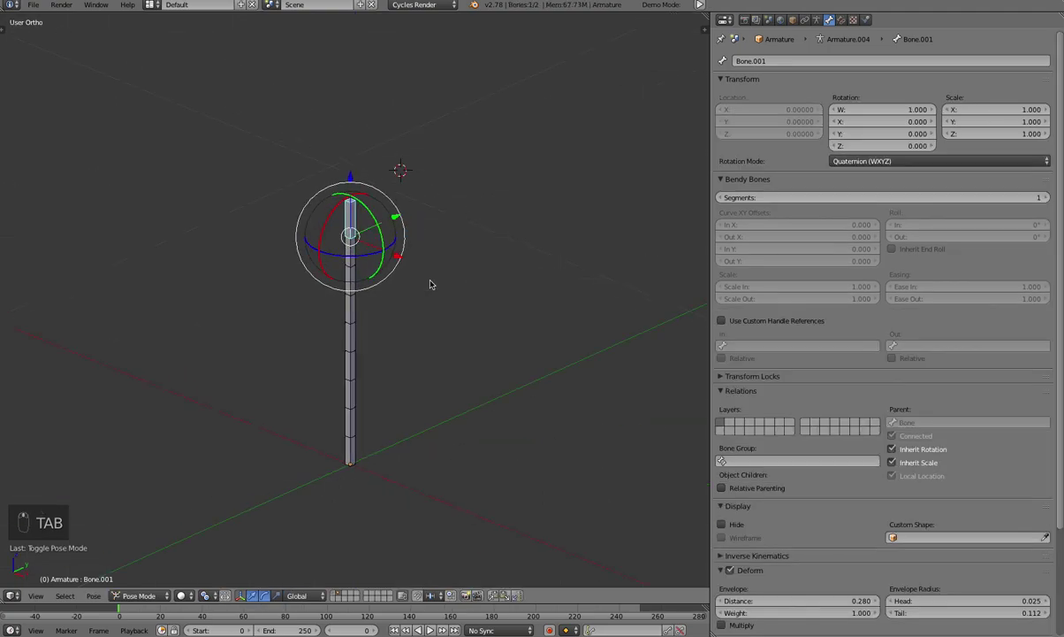
# Rotate the top bone Bone.001 in pose mode so the bendy chain curves
pyautogui.moveTo(379, 214); pyautogui.dragTo(403, 254)
pyautogui.moveTo(403, 254); pyautogui.dragTo(356, 217)
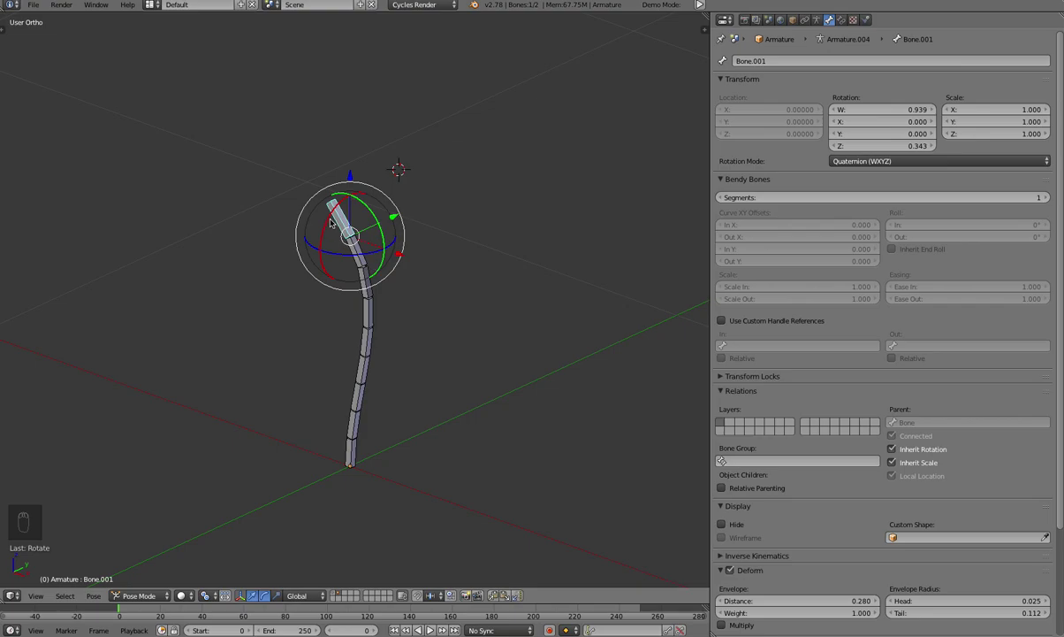
pyautogui.moveTo(302, 597); pyautogui.dragTo(380, 358)
pyautogui.moveTo(380, 358); pyautogui.dragTo(377, 261)
pyautogui.moveTo(377, 261); pyautogui.dragTo(389, 303)
pyautogui.moveTo(389, 302); pyautogui.dragTo(329, 315)
# Delete the test armature, leaving the viewport empty
pyautogui.press('Tab')
pyautogui.press('x')
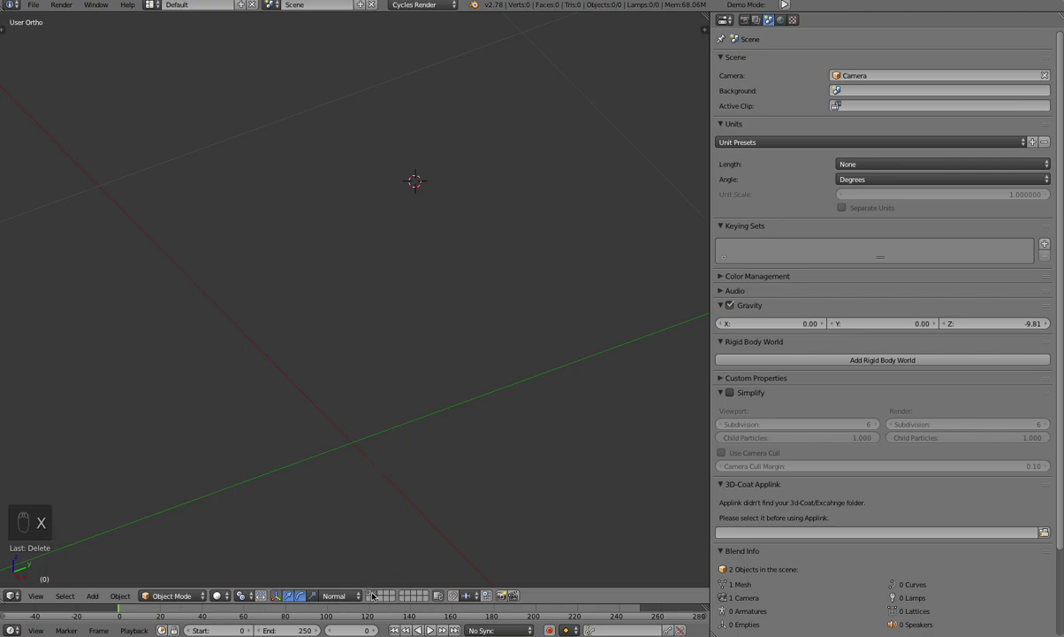
# Unhide the dragon and add a small single-bone armature at the neck's open end
pyautogui.press('KP_3')
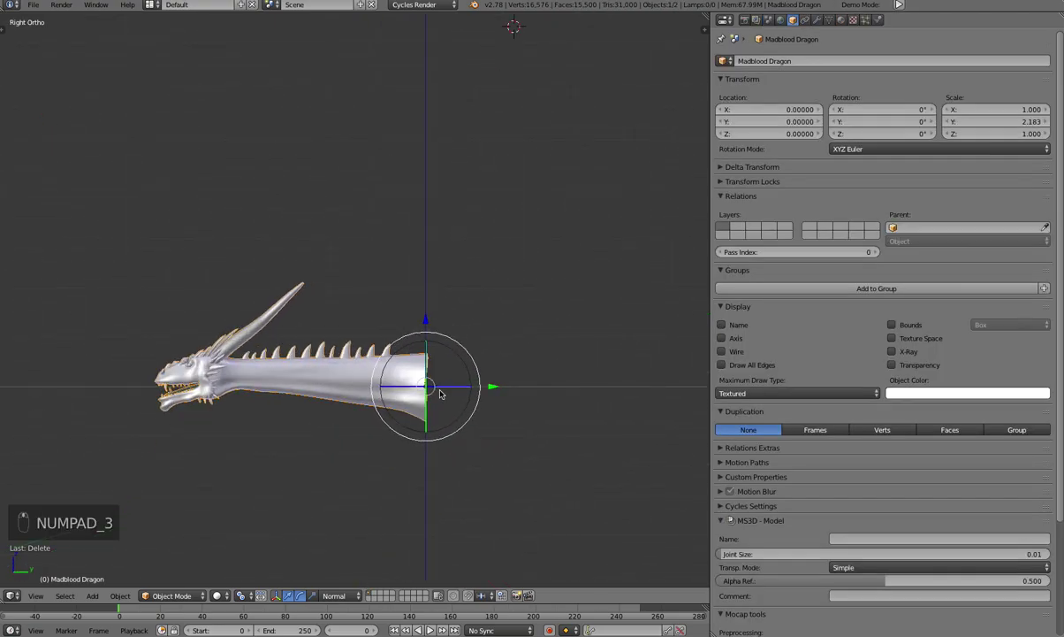
pyautogui.press('shift+c')
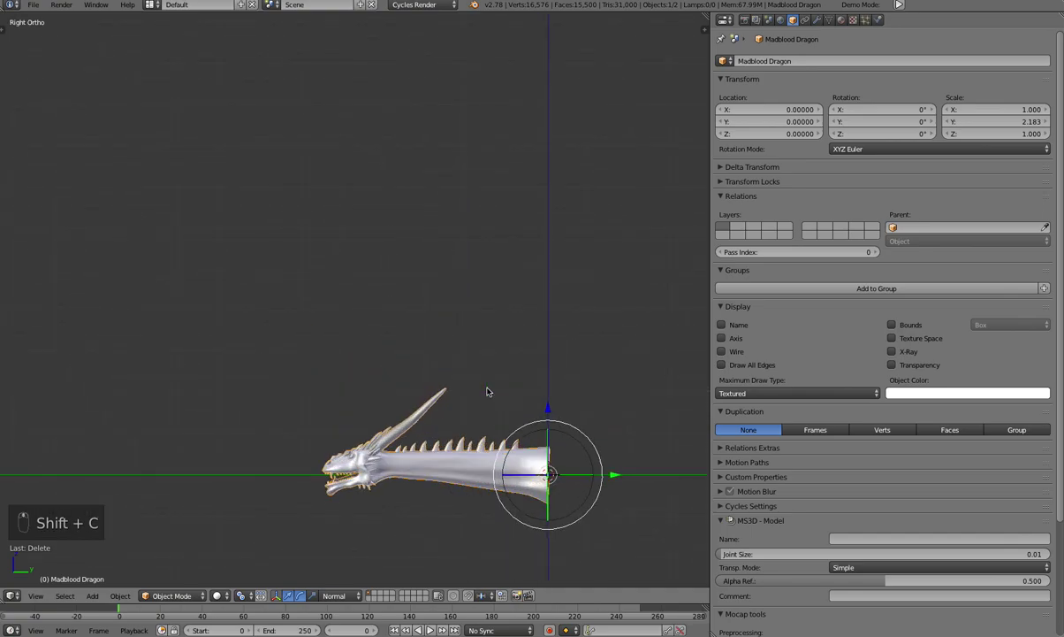
pyautogui.press('shift+a')
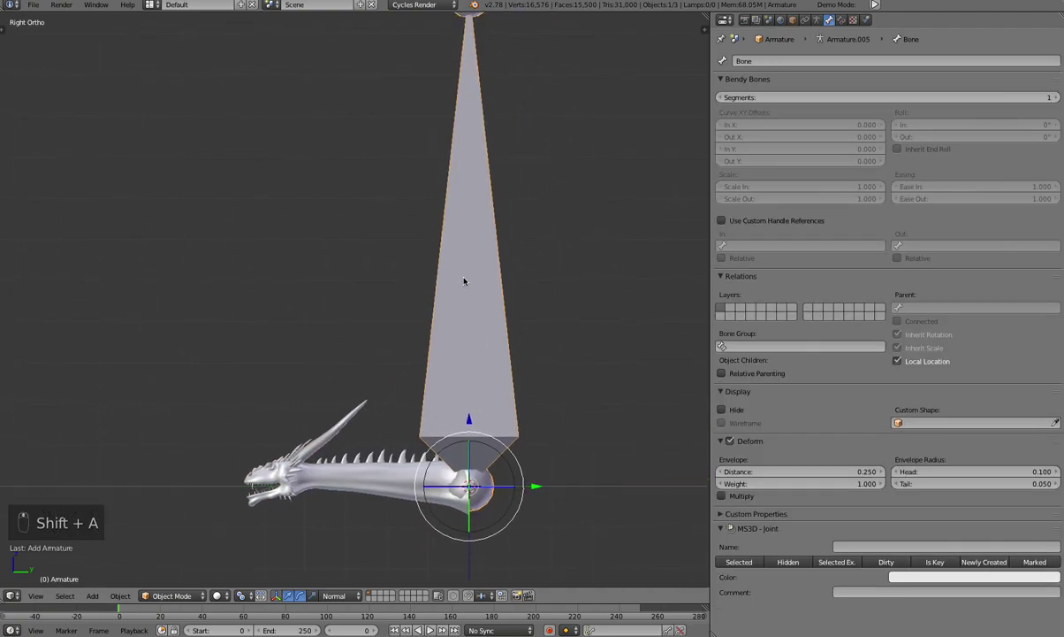
pyautogui.press('Tab')
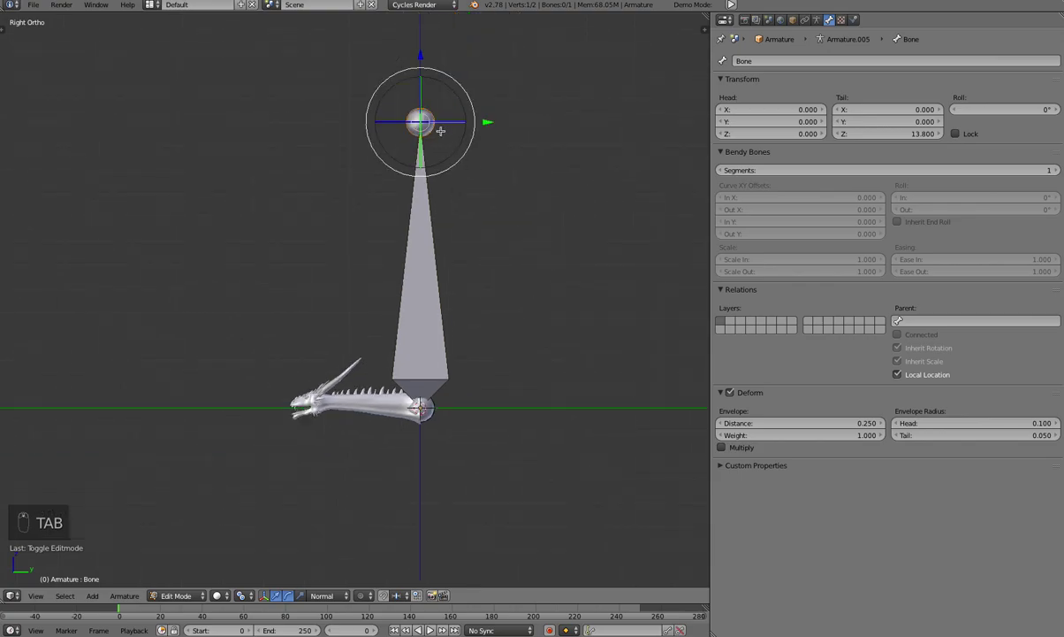
pyautogui.press('g')
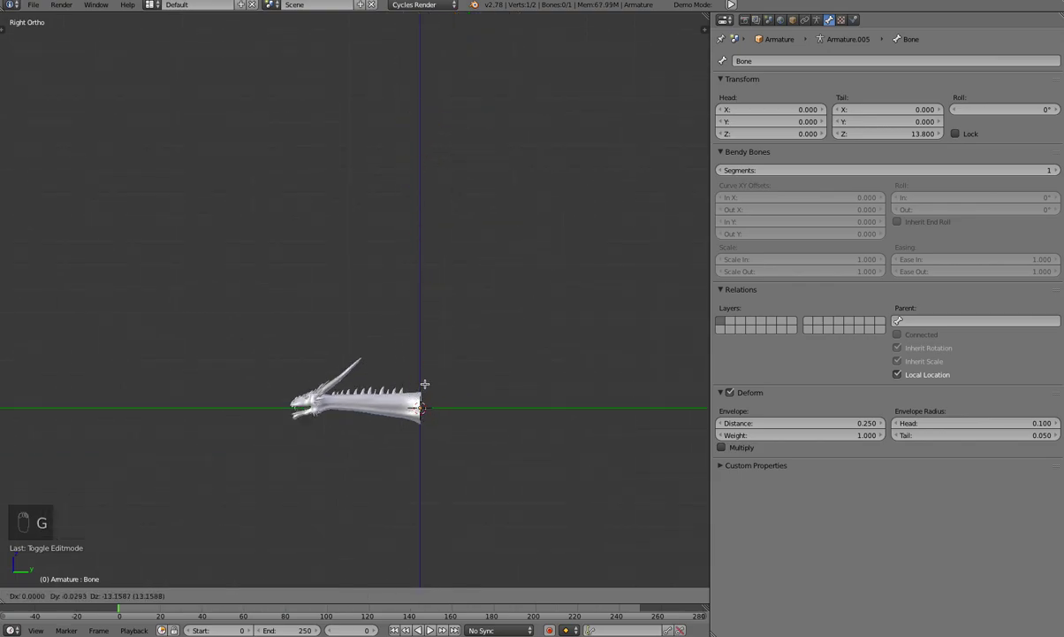
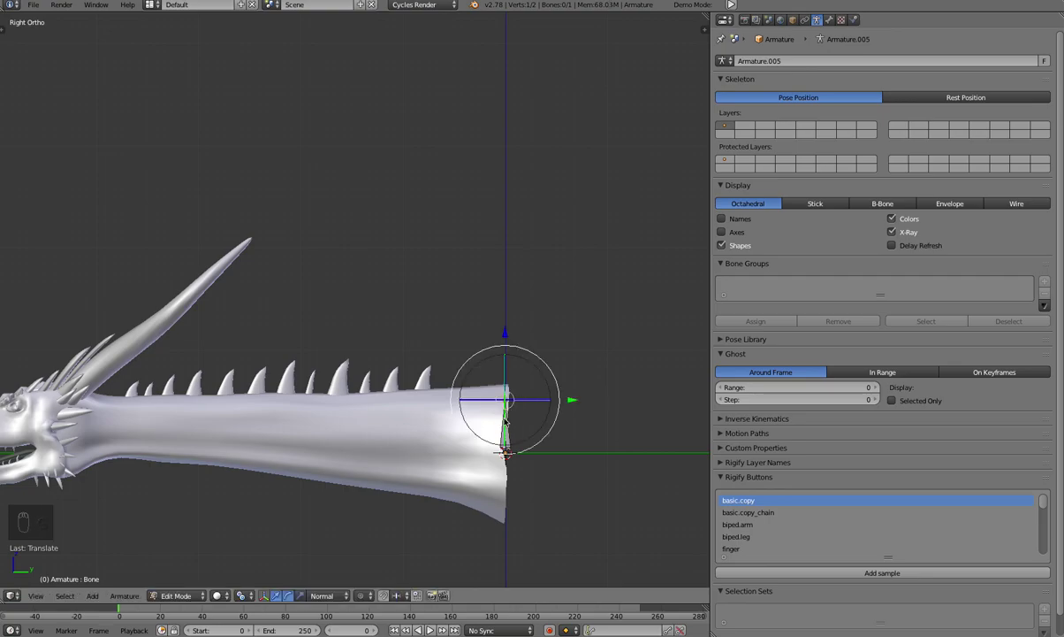
# Position the first bone inside the neck's base and pick its tip for extruding
pyautogui.moveTo(503, 424); pyautogui.dragTo(312, 354)
pyautogui.press('KP_3')
pyautogui.moveTo(319, 334); pyautogui.dragTo(605, 335)
pyautogui.moveTo(606, 336); pyautogui.dragTo(616, 325)
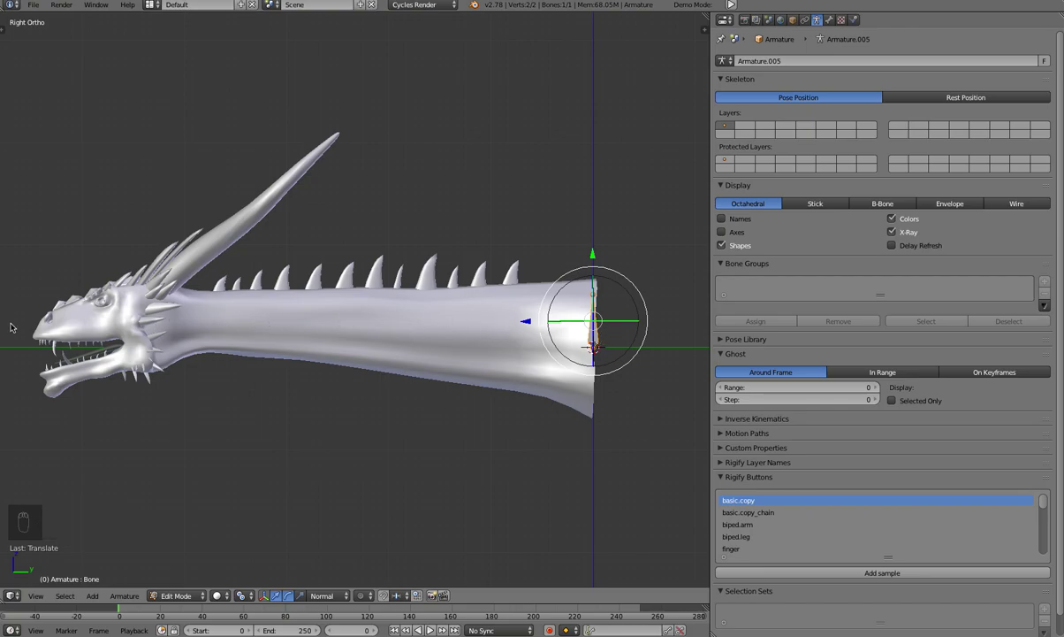
pyautogui.moveTo(269, 246); pyautogui.dragTo(634, 308)
pyautogui.press('shift+d')
pyautogui.click(620, 288)
# Extrude a chain of bones forward along the neck up into the back of the head
pyautogui.press('g')
pyautogui.click(460, 319)
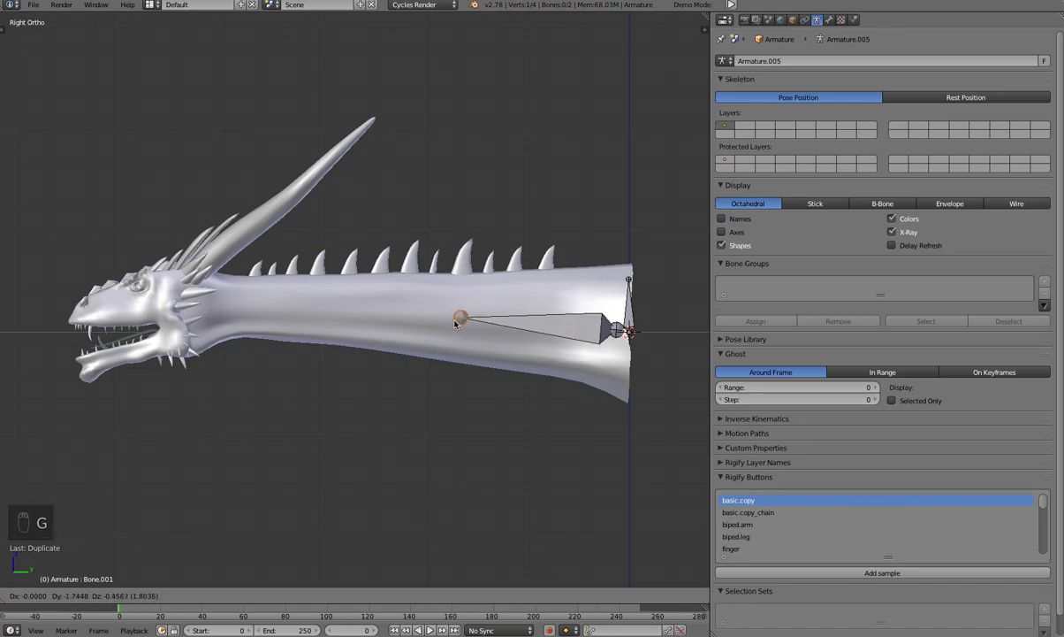
pyautogui.press('g')
pyautogui.moveTo(456, 316); pyautogui.dragTo(558, 322)
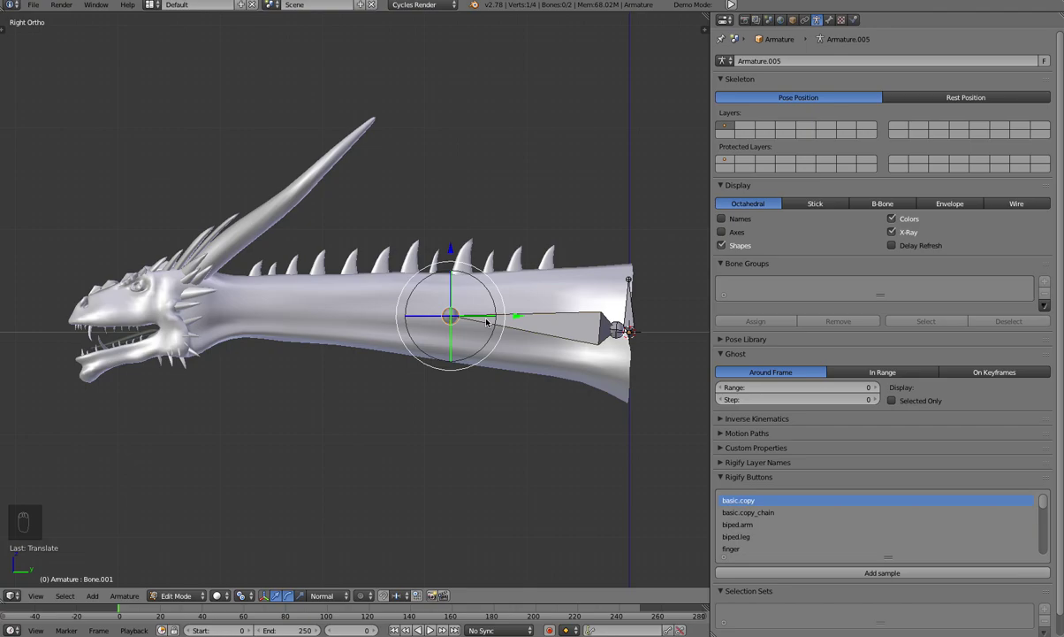
pyautogui.press('e')
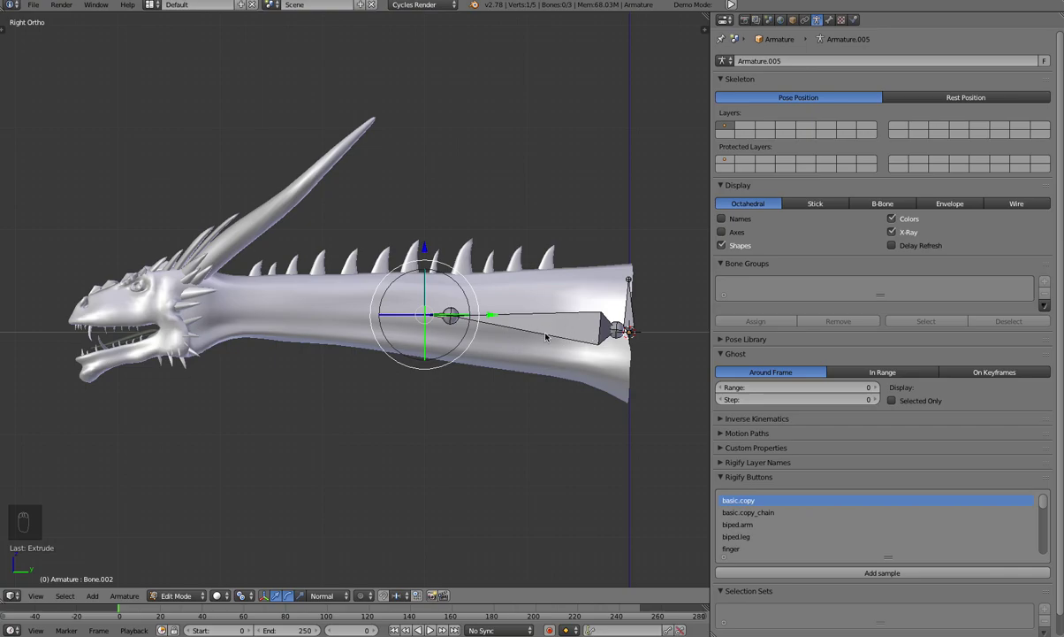
pyautogui.press('e')
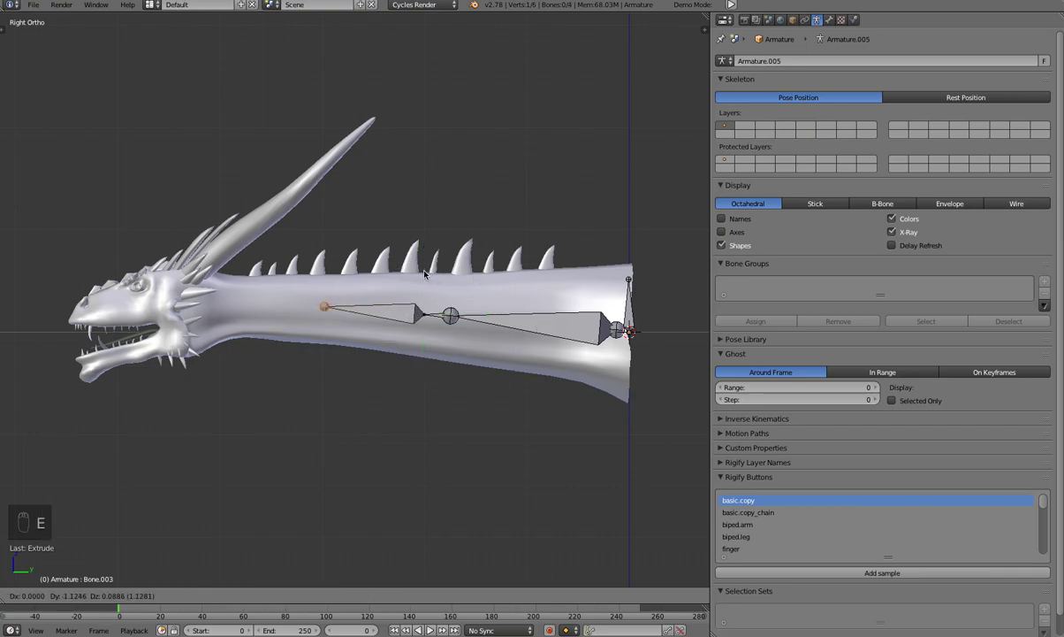
pyautogui.moveTo(422, 270); pyautogui.dragTo(314, 271)
pyautogui.press('e')
pyautogui.press('e')
pyautogui.press('e')
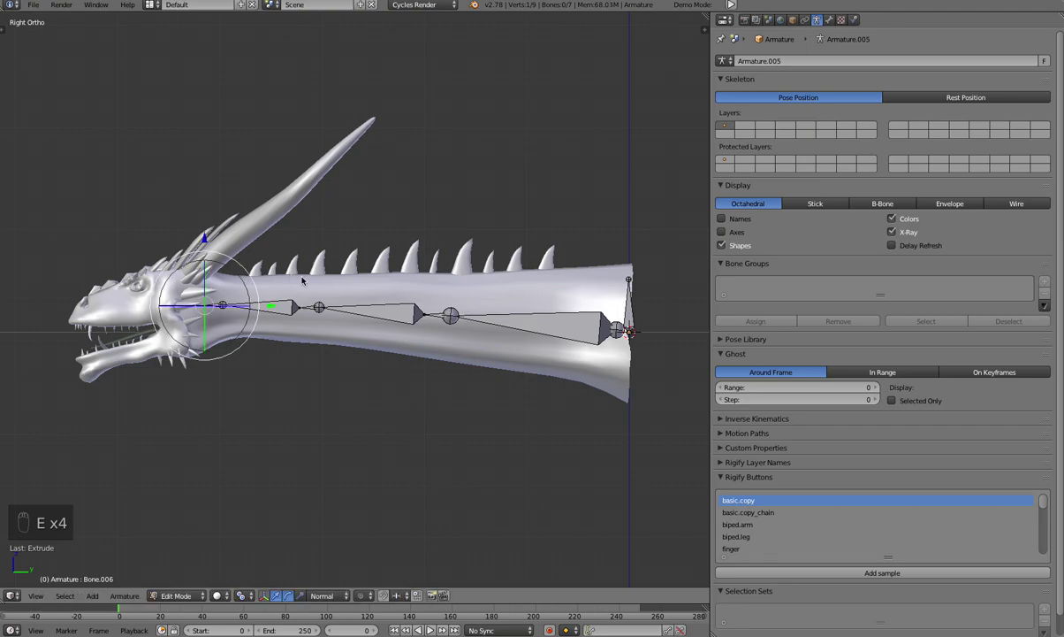
# Extrude a skull bone toward the snout and place a lower jaw bone in the head
pyautogui.press('e')
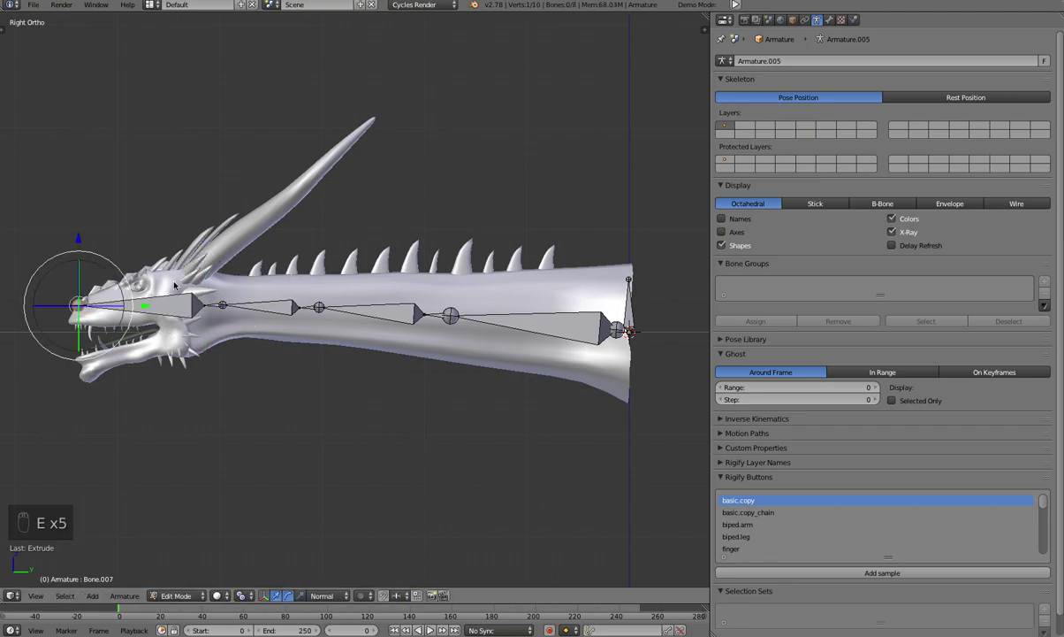
pyautogui.moveTo(166, 301); pyautogui.dragTo(203, 301)
pyautogui.click(202, 302)
pyautogui.press('shift+d')
pyautogui.moveTo(65, 347); pyautogui.dragTo(82, 367)
pyautogui.press('g')
pyautogui.press('g')
pyautogui.press('shift+d')
pyautogui.moveTo(176, 246); pyautogui.dragTo(84, 255)
pyautogui.moveTo(84, 256); pyautogui.dragTo(279, 211)
pyautogui.press('g')
pyautogui.moveTo(279, 212); pyautogui.dragTo(305, 204)
# In front view lay a bone along one horn and mirror it into the other horn
pyautogui.press('KP_1')
pyautogui.moveTo(306, 204); pyautogui.dragTo(319, 203)
pyautogui.press('g')
pyautogui.press('g')
pyautogui.press('shift+d')
pyautogui.rightClick(364, 204)
pyautogui.press('ctrl+m')
pyautogui.moveTo(363, 205); pyautogui.dragTo(333, 195)
pyautogui.press('g')
pyautogui.click(317, 197)
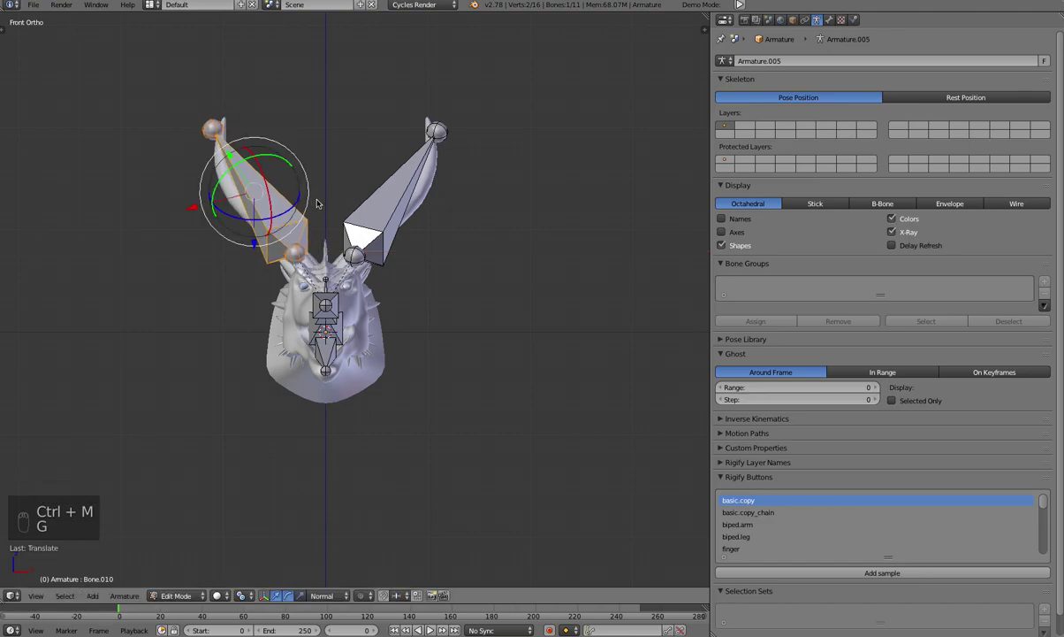
pyautogui.press('KP_3')
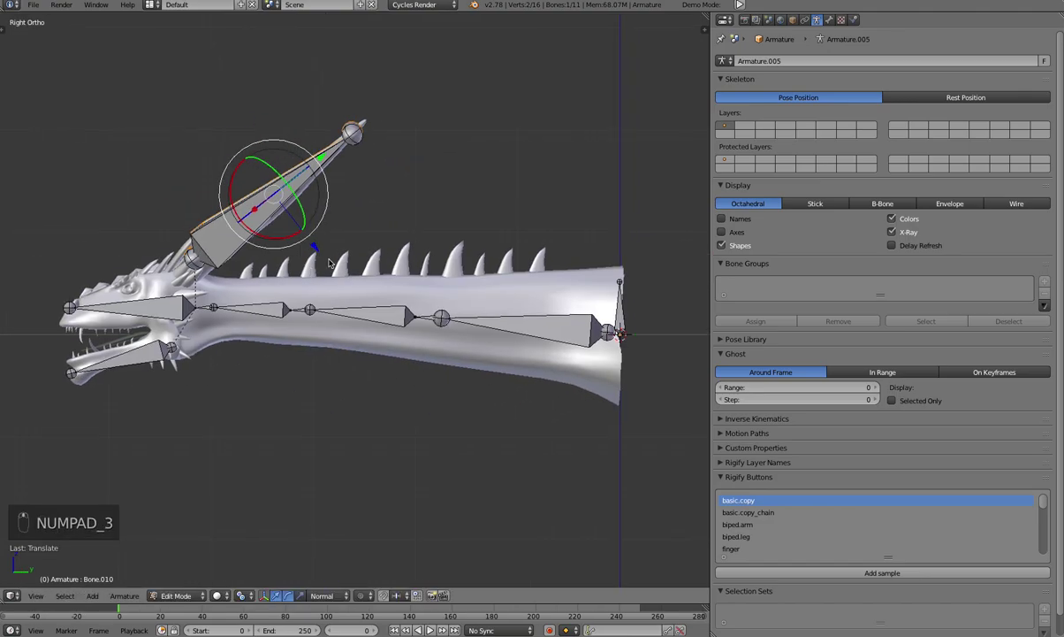
# Stop the neck-base root bone from deforming the dragon mesh
pyautogui.click(616, 290)
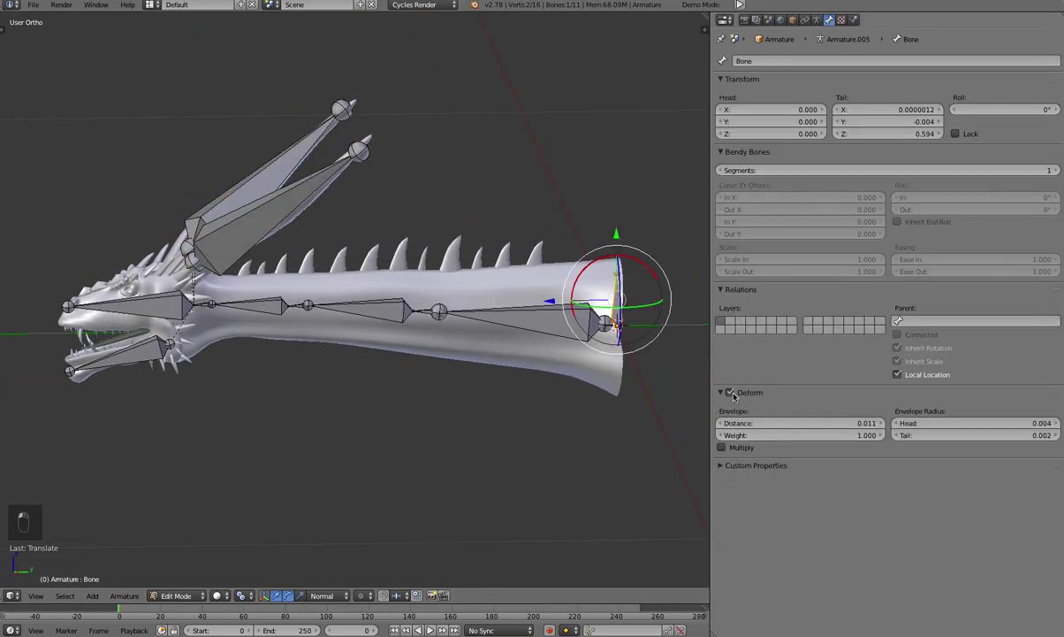
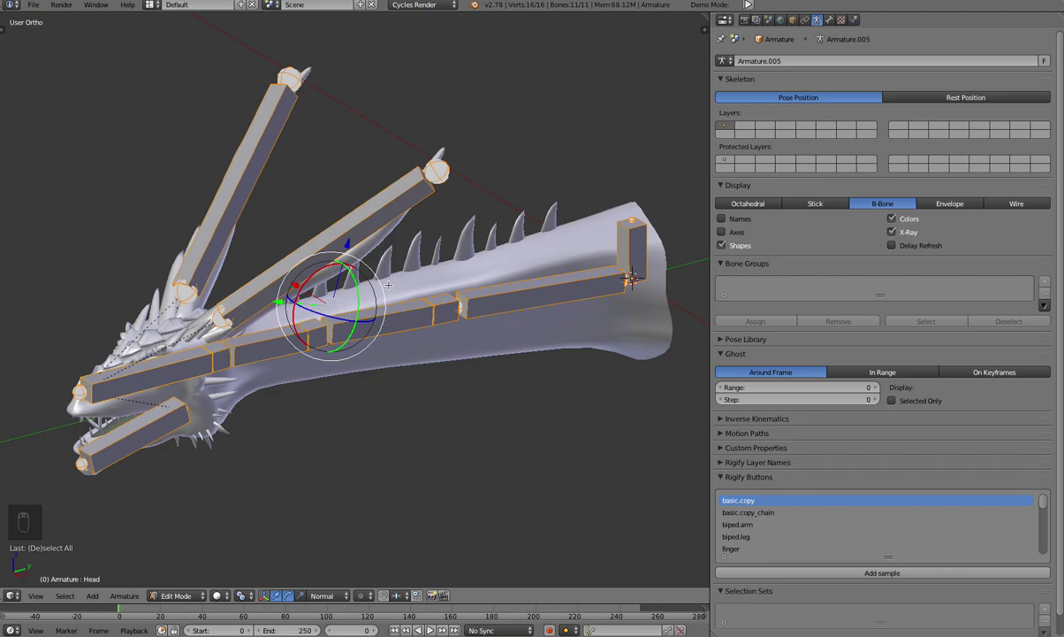
# Shape short block bones at each neck joint and return to the side view
pyautogui.press('ctrl+alt+s')
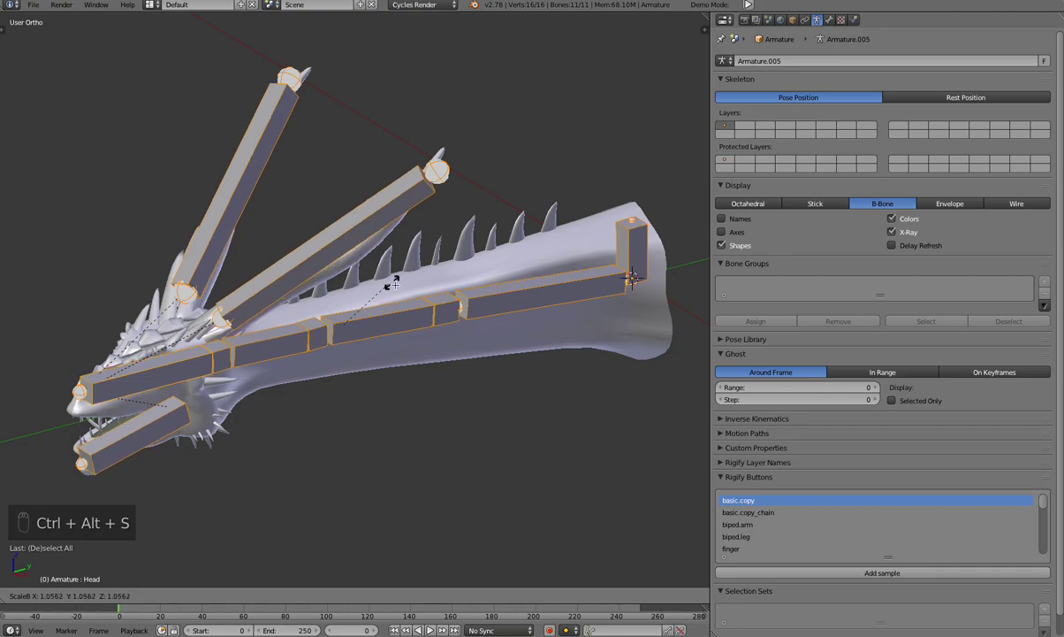
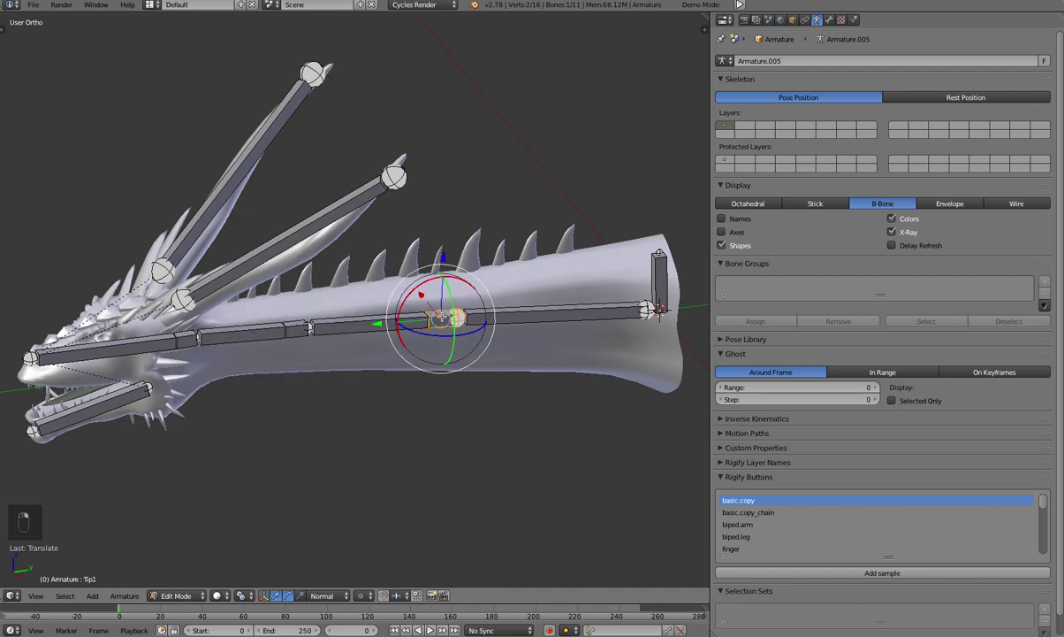
pyautogui.press('ctrl+alt+s')
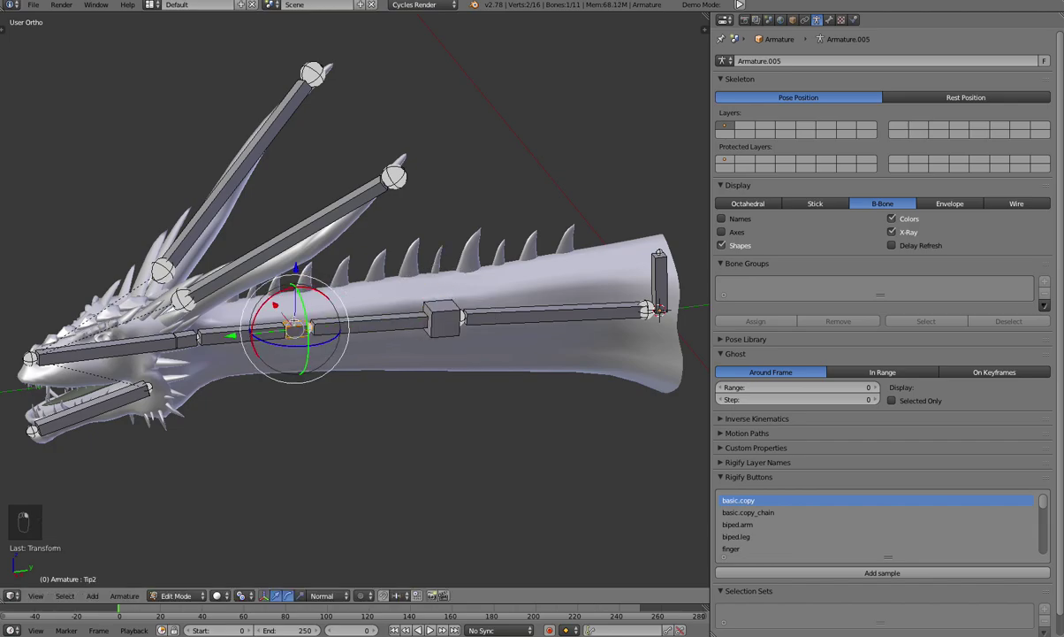
pyautogui.press('ctrl+alt+s')
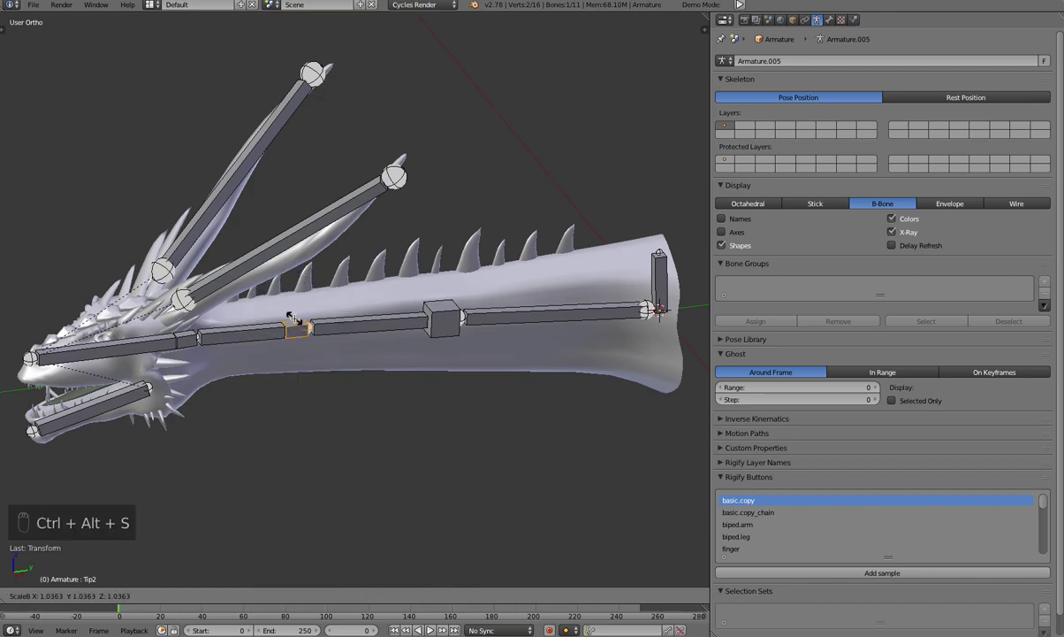
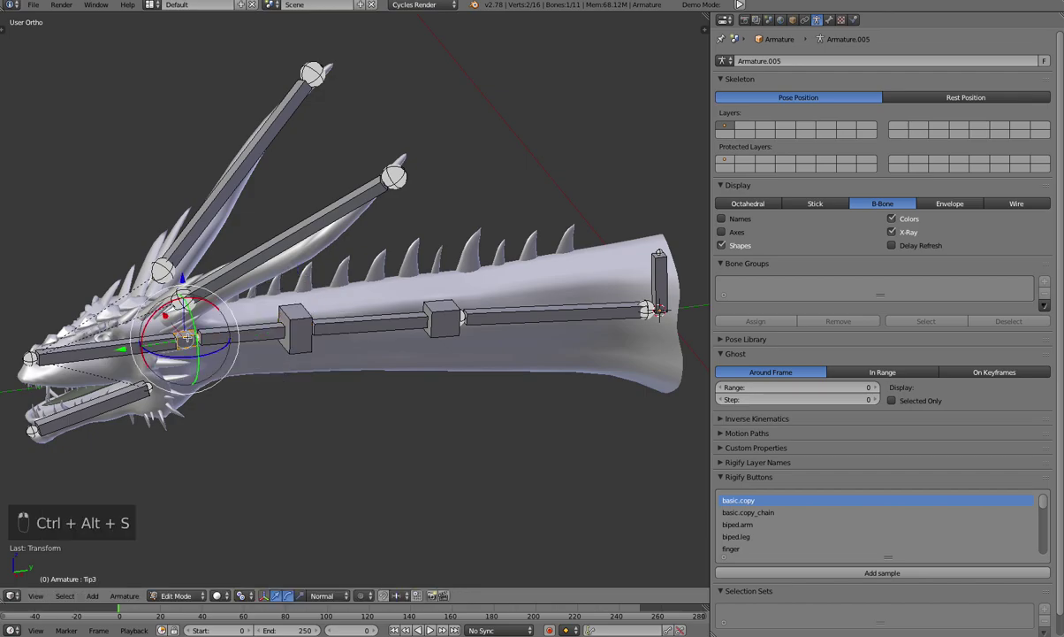
pyautogui.press('ctrl+alt+s')
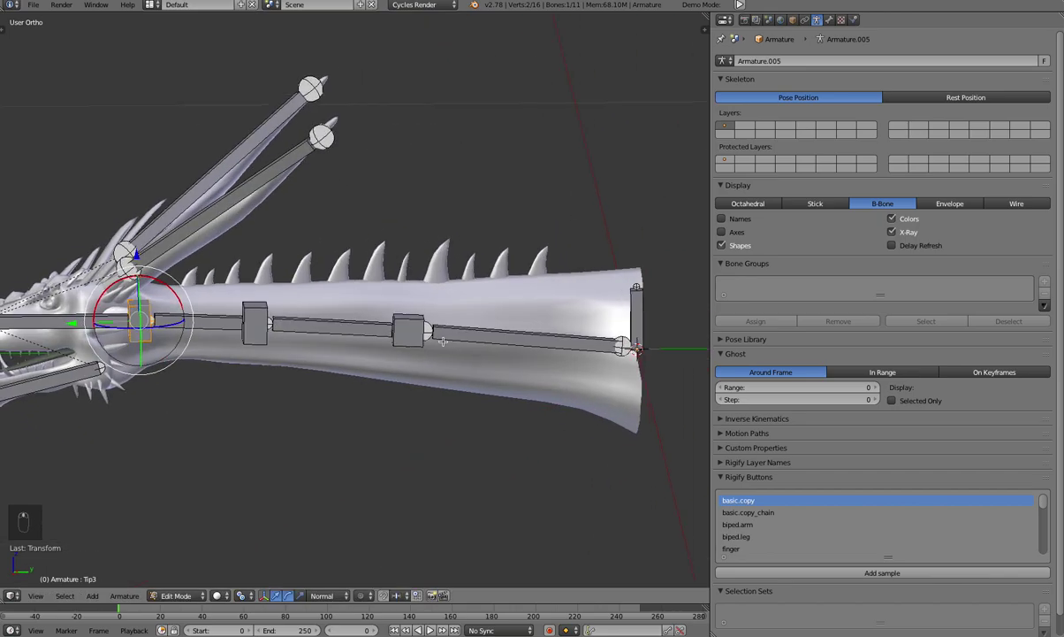
pyautogui.press('KP_3')
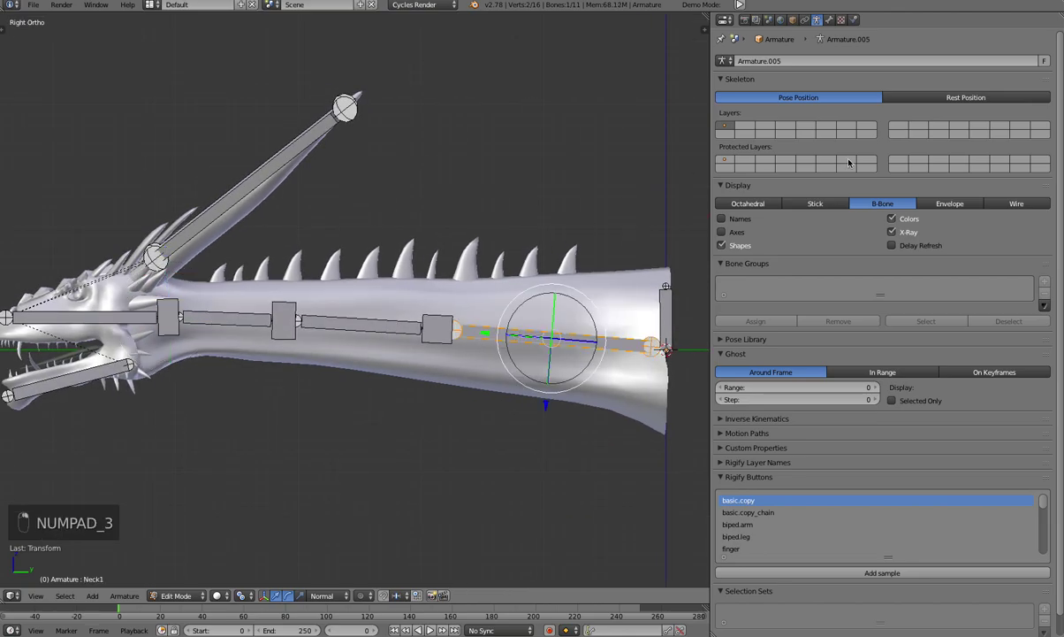
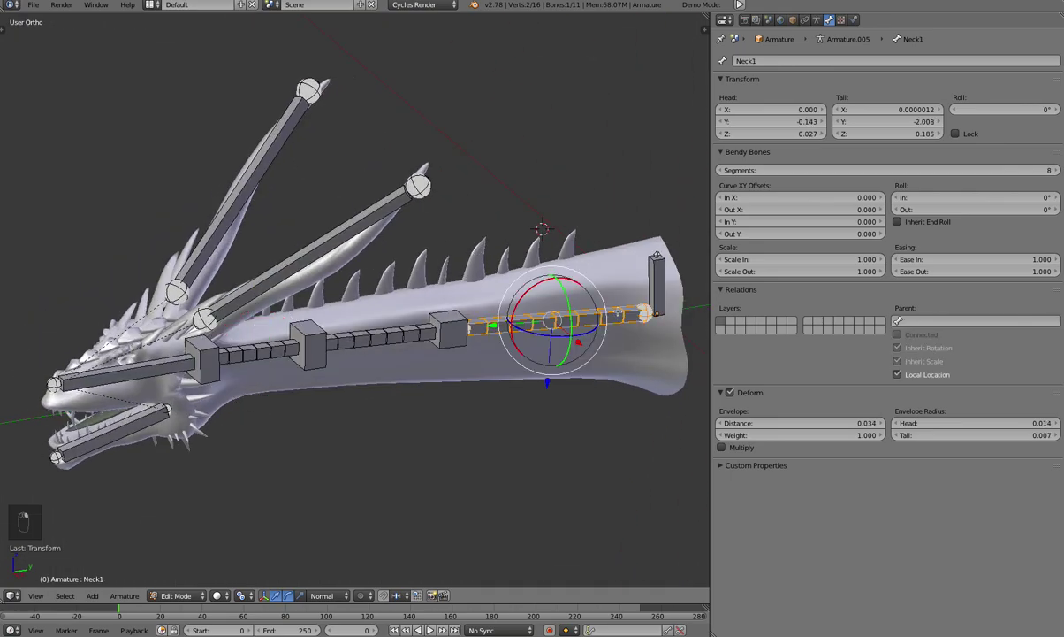
# Correct the roll of the Neck1 bone in edit mode and check it
pyautogui.press('Tab')
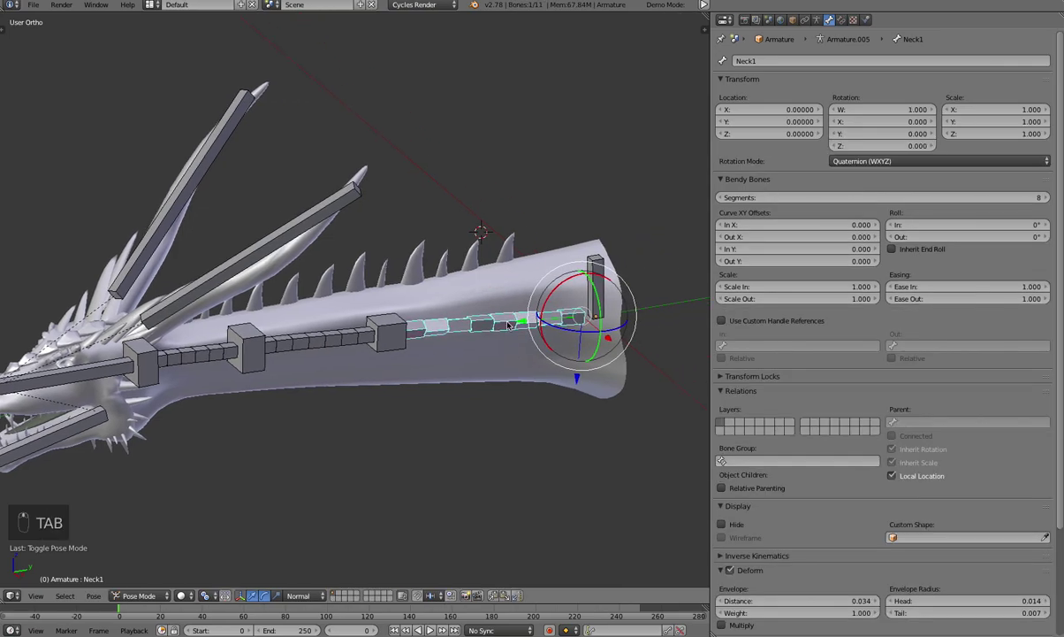
pyautogui.moveTo(501, 337); pyautogui.dragTo(468, 322)
pyautogui.moveTo(467, 321); pyautogui.dragTo(822, 17)
pyautogui.moveTo(822, 17); pyautogui.dragTo(632, 214)
pyautogui.press('Tab')
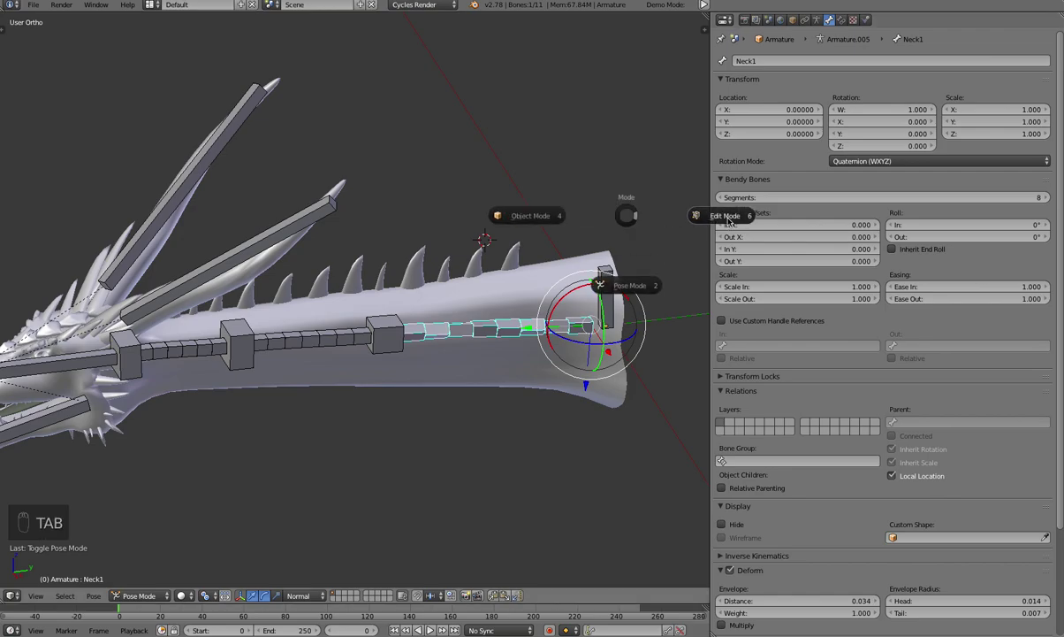
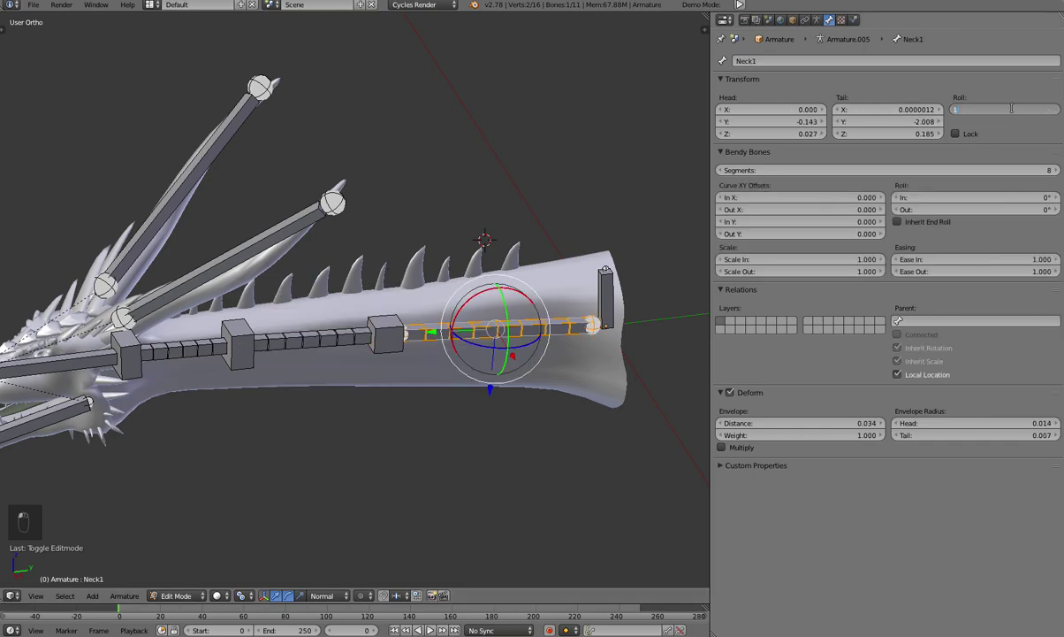
# Return through pose mode to object mode with mesh and armature selected
pyautogui.press('Tab')
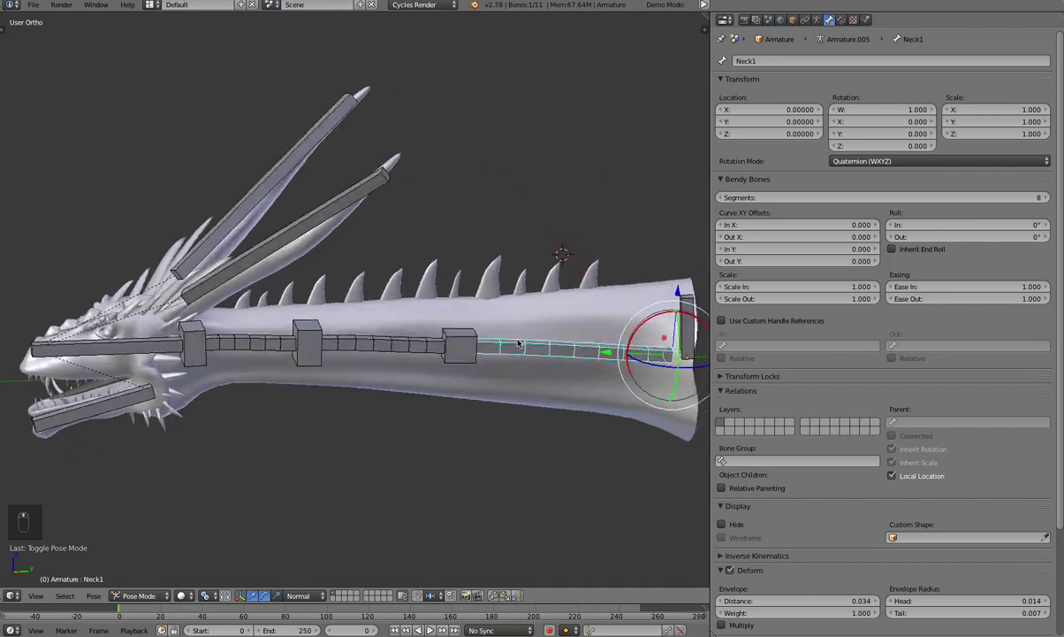
pyautogui.press('KP_3')
# Parent the dragon mesh to the armature with automatic weights and reselect the armature
pyautogui.press('Tab')
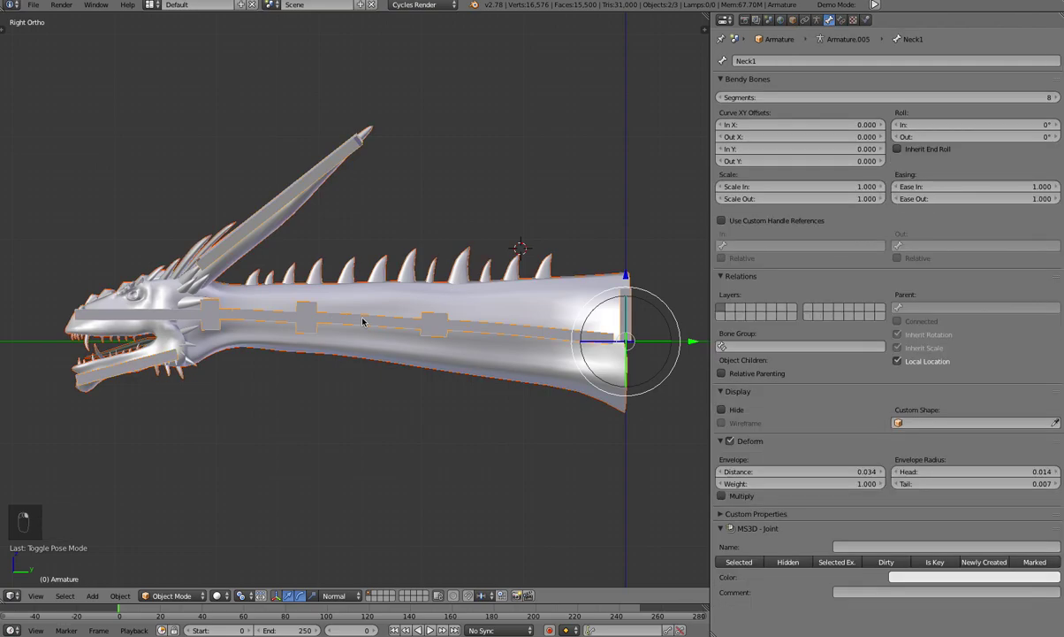
pyautogui.press('ctrl+p')
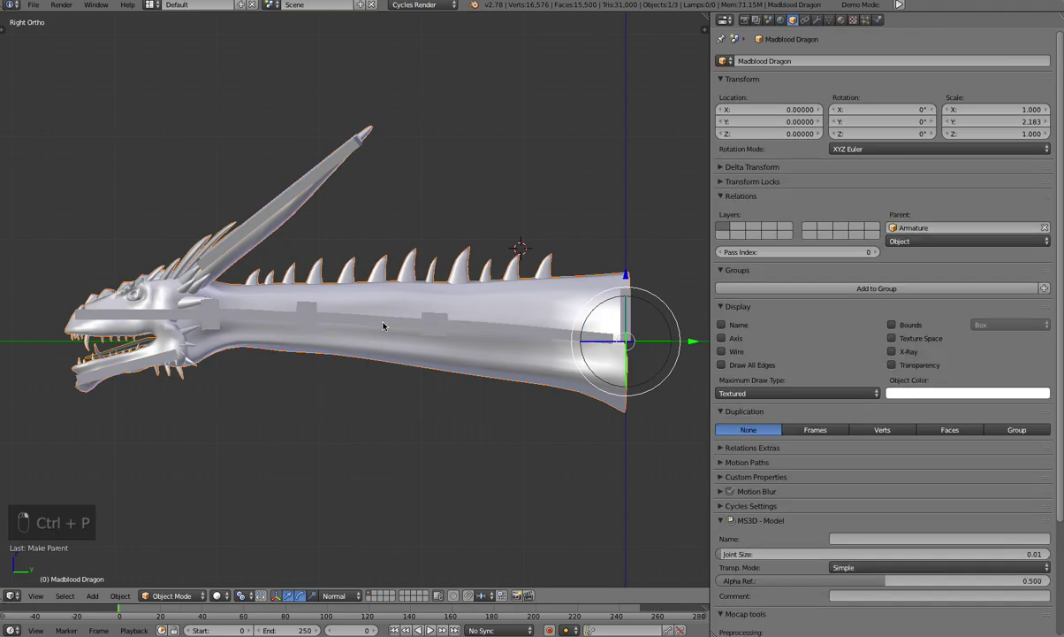
pyautogui.press('q')
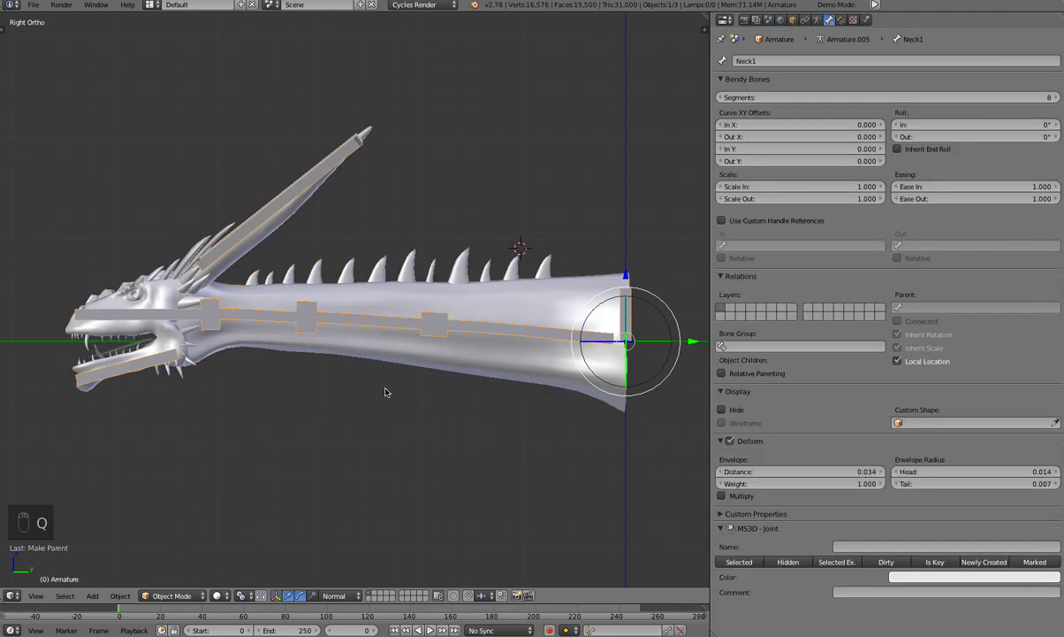
# Enter pose mode and orbit around the dragon to view the neck
pyautogui.press('Tab')
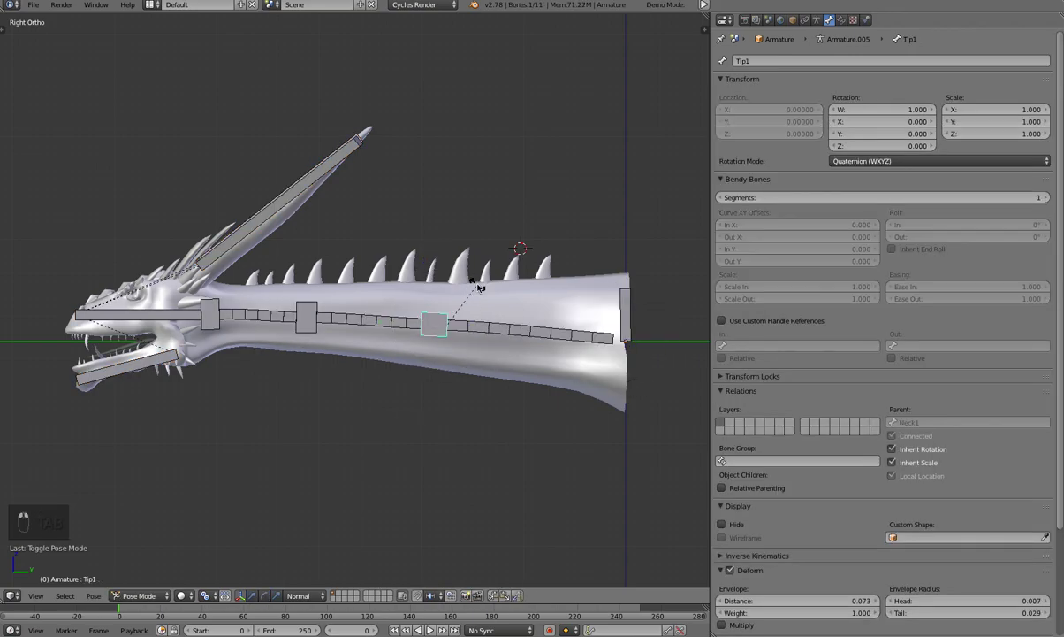
pyautogui.middleClick(470, 265)
pyautogui.moveTo(465, 253); pyautogui.dragTo(470, 280)
pyautogui.moveTo(469, 280); pyautogui.dragTo(473, 294)
pyautogui.moveTo(473, 294); pyautogui.dragTo(441, 334)
pyautogui.moveTo(440, 334); pyautogui.dragTo(474, 385)
pyautogui.moveTo(473, 385); pyautogui.dragTo(488, 347)
pyautogui.moveTo(489, 347); pyautogui.dragTo(490, 357)
pyautogui.middleClick(489, 357)
pyautogui.moveTo(486, 364); pyautogui.dragTo(494, 353)
pyautogui.middleClick(494, 352)
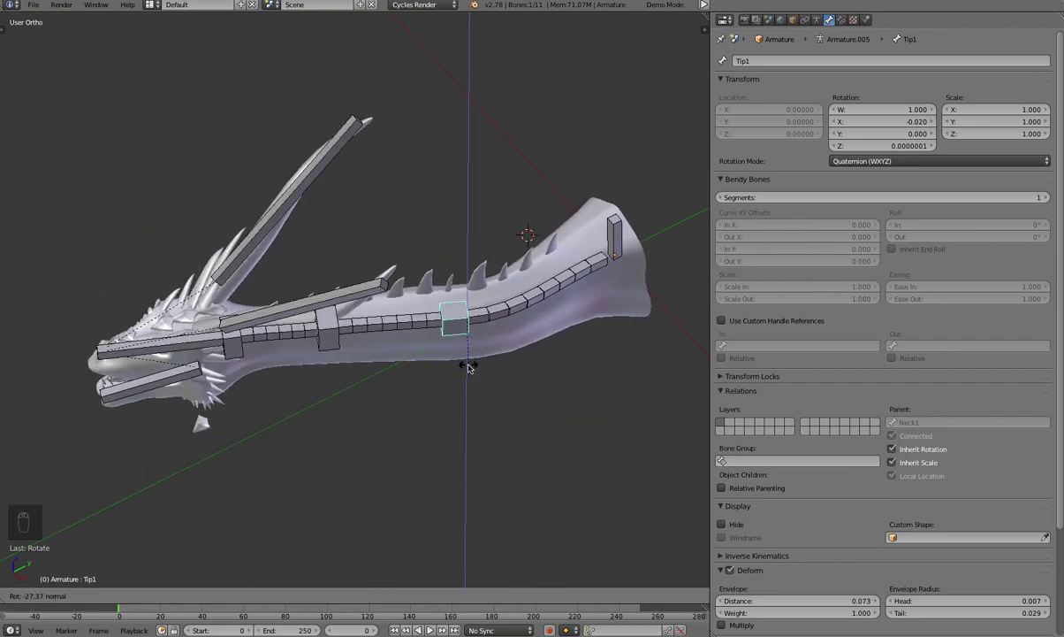
# Rotate the Tip1–Tip3 bones so the segmented neck bends into a smooth curve
pyautogui.moveTo(346, 359); pyautogui.dragTo(381, 369)
pyautogui.moveTo(381, 369); pyautogui.dragTo(381, 372)
pyautogui.moveTo(381, 372); pyautogui.dragTo(527, 382)
pyautogui.moveTo(376, 309); pyautogui.dragTo(376, 345)
pyautogui.moveTo(375, 345); pyautogui.dragTo(427, 327)
pyautogui.moveTo(427, 327); pyautogui.dragTo(428, 335)
pyautogui.moveTo(428, 335); pyautogui.dragTo(435, 305)
pyautogui.moveTo(412, 315); pyautogui.dragTo(435, 305)
pyautogui.moveTo(412, 314); pyautogui.dragTo(242, 300)
pyautogui.moveTo(242, 300); pyautogui.dragTo(225, 285)
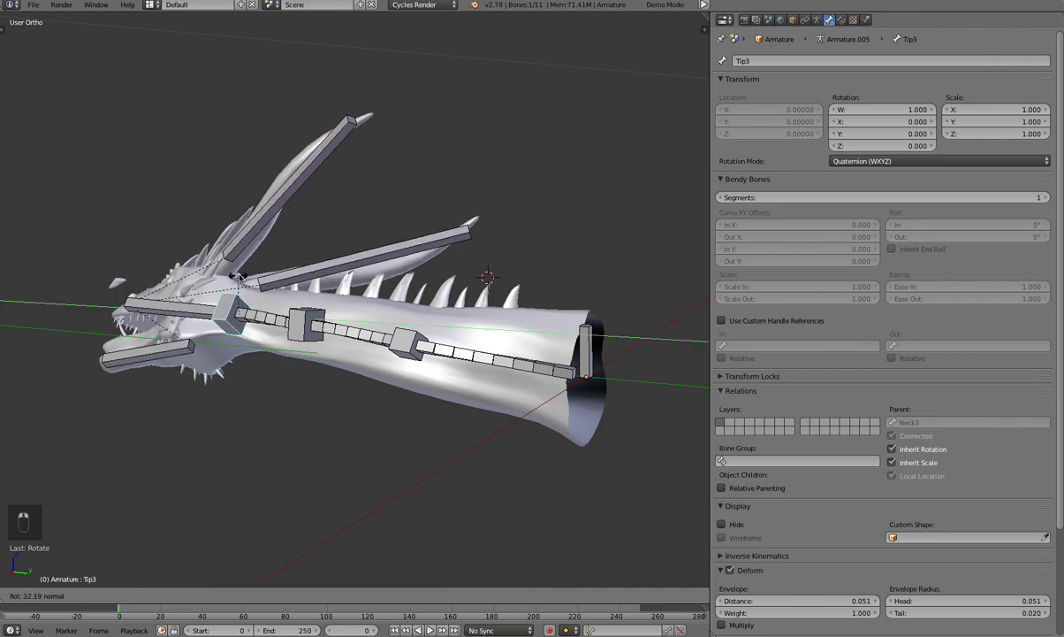
pyautogui.moveTo(227, 303); pyautogui.dragTo(260, 279)
# Select all bones and clear their rotation and location so the neck lies straight in Right Ortho view
pyautogui.press('a')
pyautogui.press('a')
pyautogui.press('alt+r')
pyautogui.press('alt+g')
pyautogui.moveTo(366, 274); pyautogui.dragTo(375, 261)
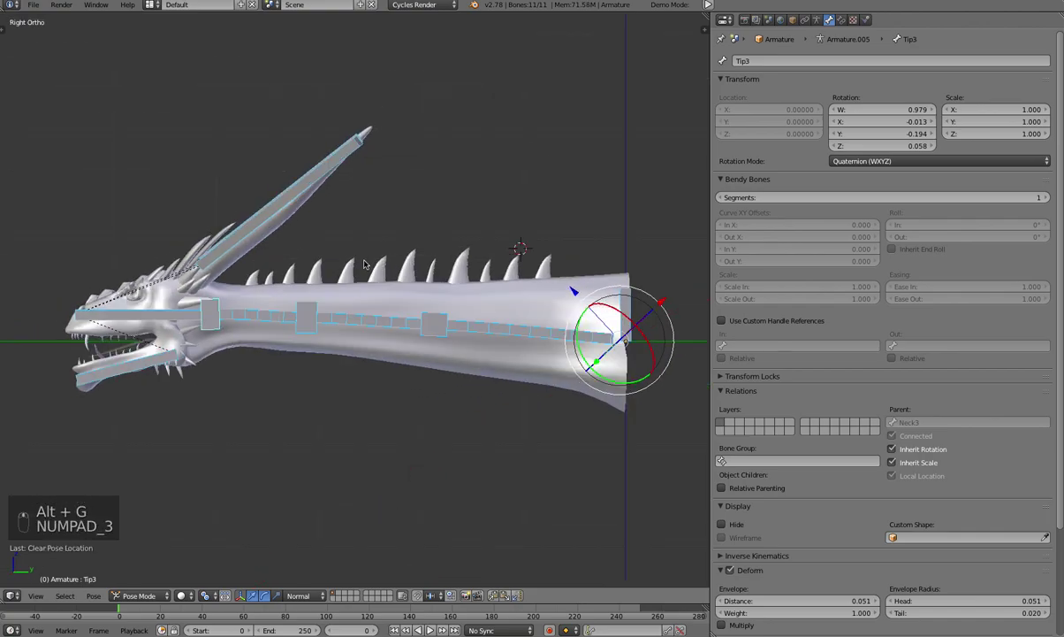
pyautogui.press('KP_3')
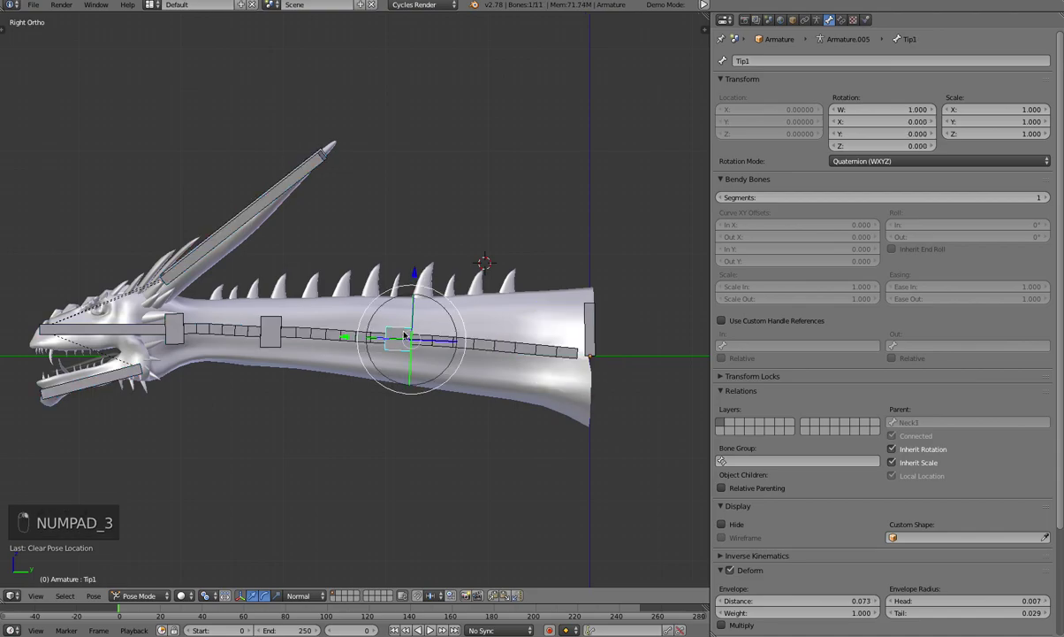
# In Edit Mode duplicate Tip1 into an IK1 controller above the neck, parented to Main, non-deforming and scaled up
pyautogui.press('Tab')
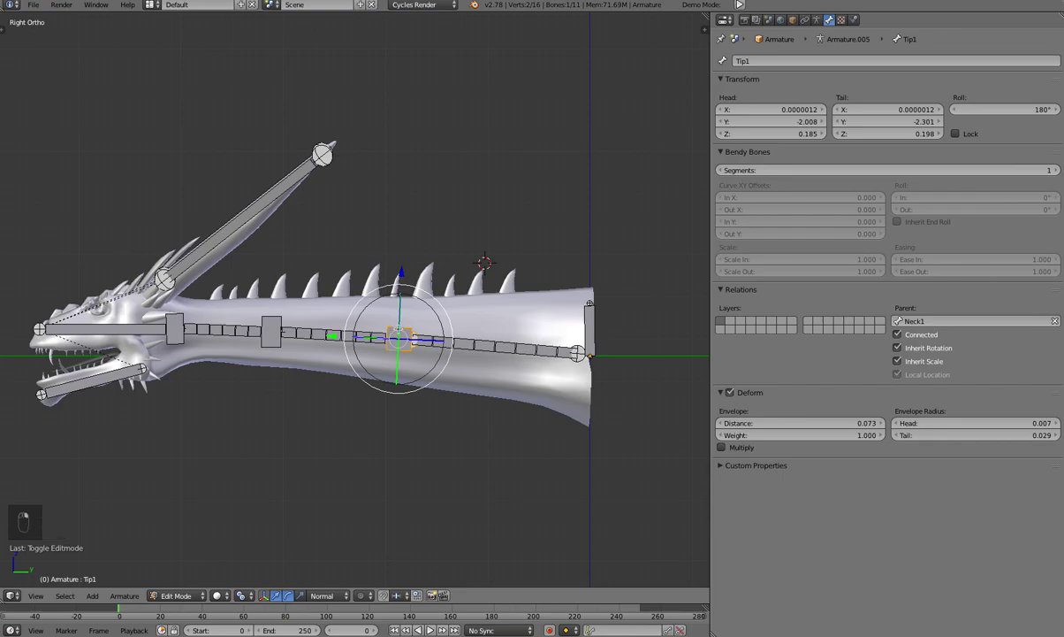
pyautogui.press('shift+d')
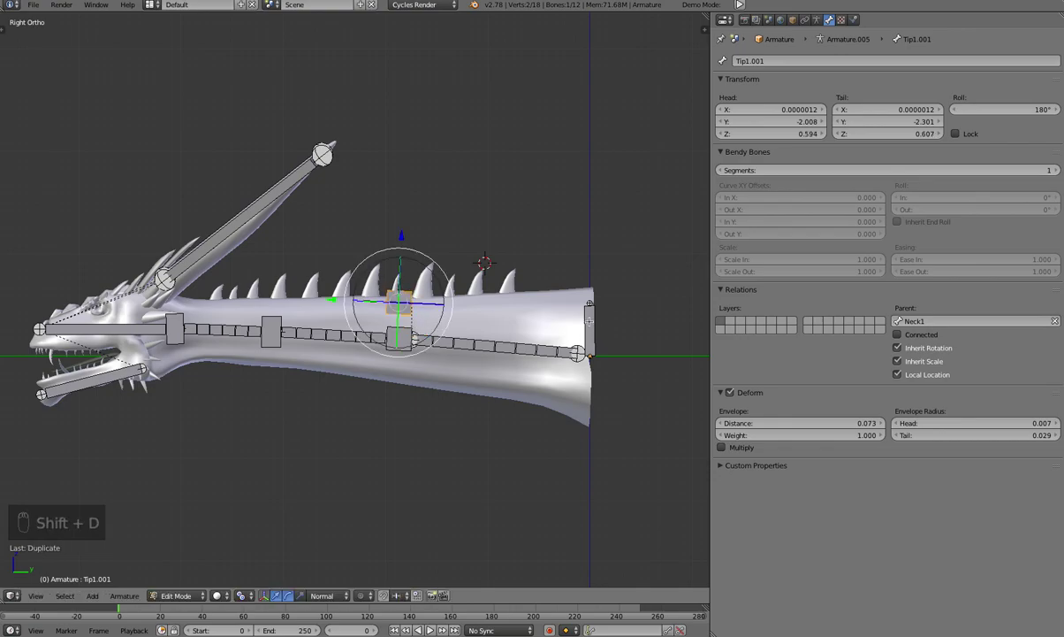
pyautogui.press('ctrl+p')
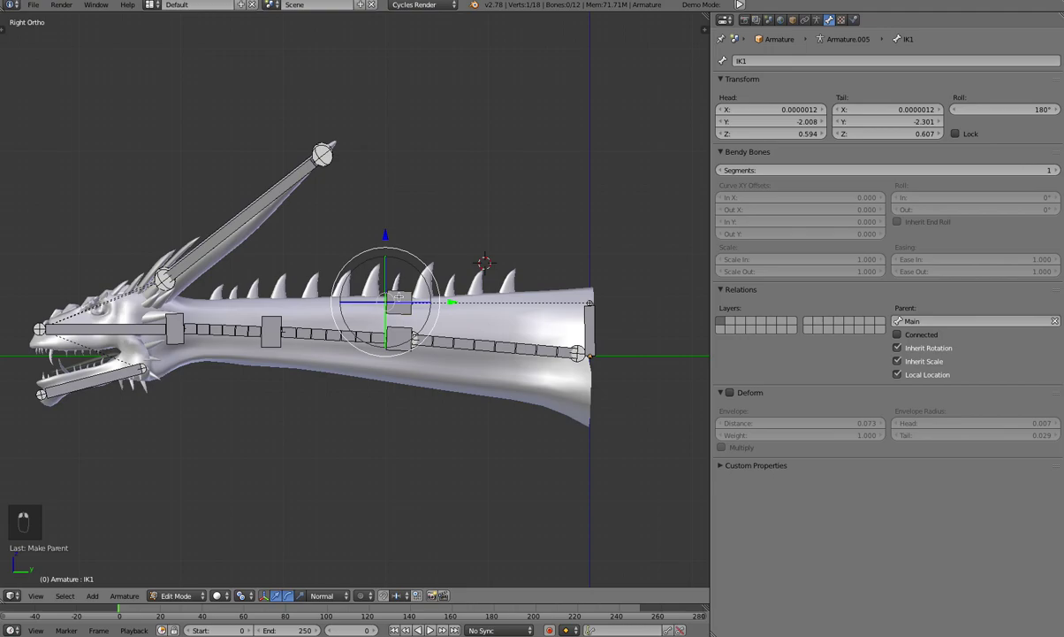
pyautogui.press('g')
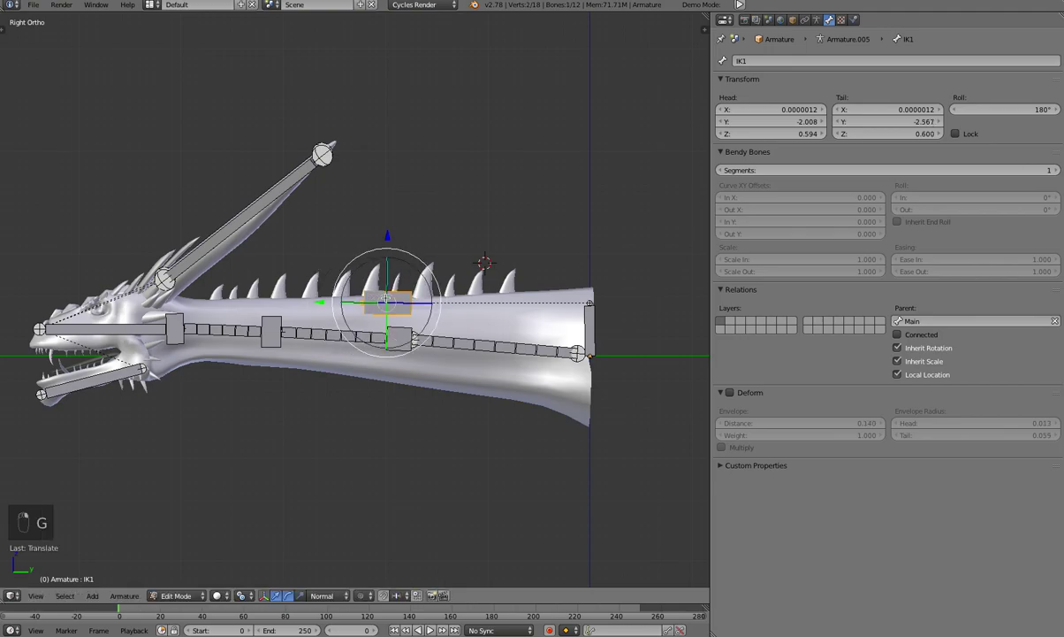
pyautogui.press('ctrl+alt+s')
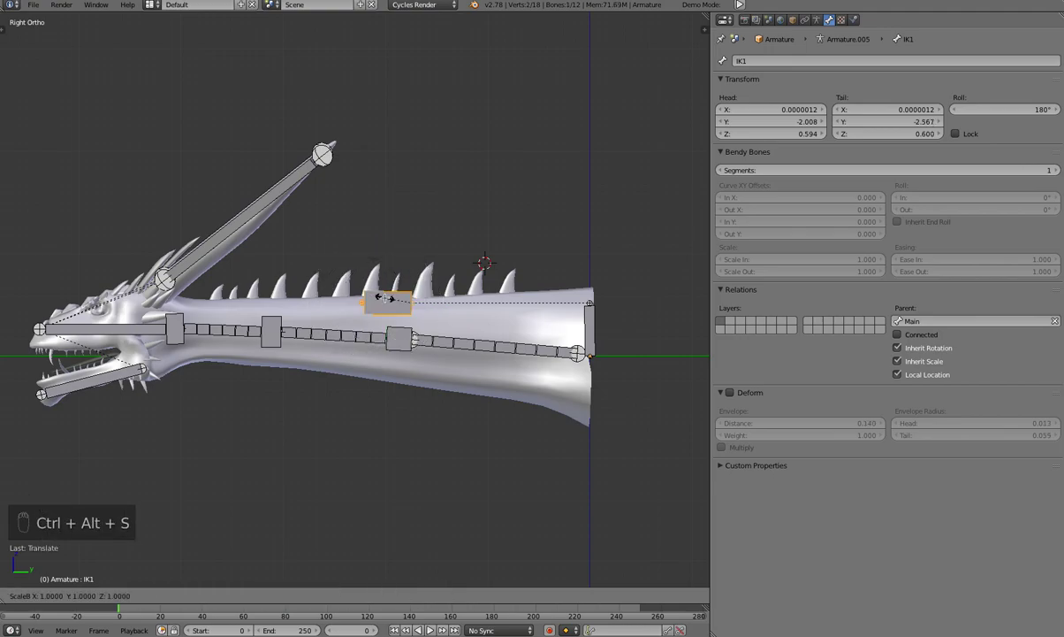
# Settle IK1 closer to the neck and duplicate it twice for the middle and front joints
pyautogui.press('g')
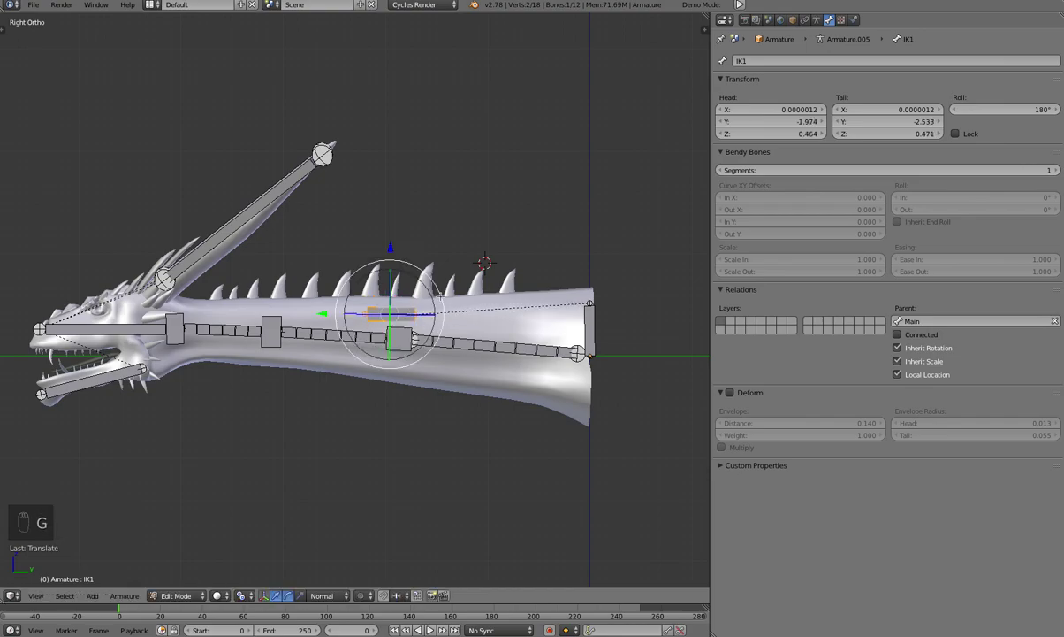
pyautogui.press('shift+d')
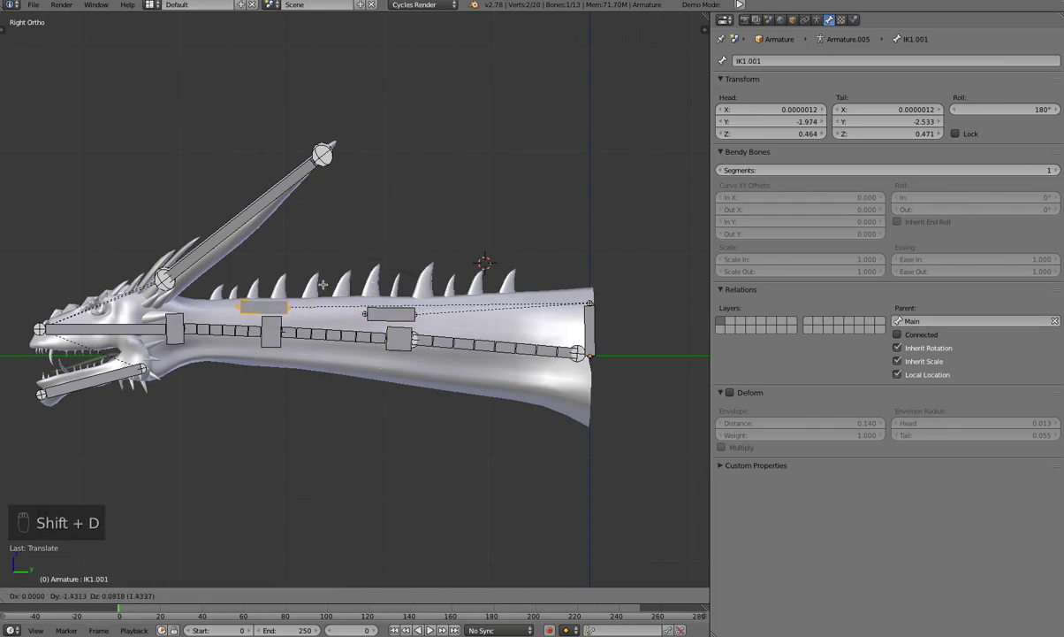
pyautogui.press('shift+d')
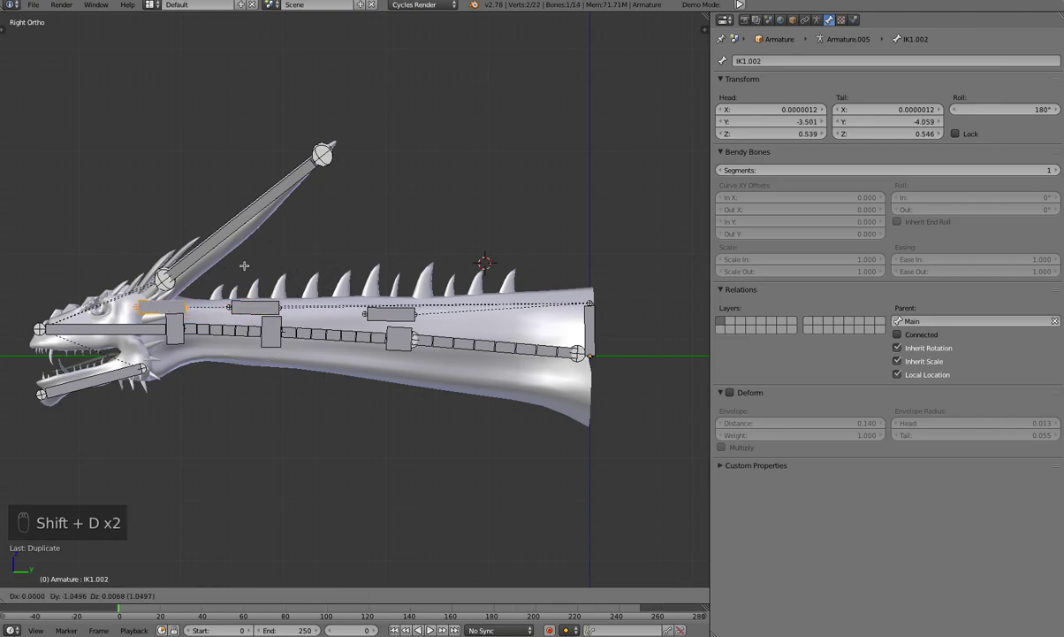
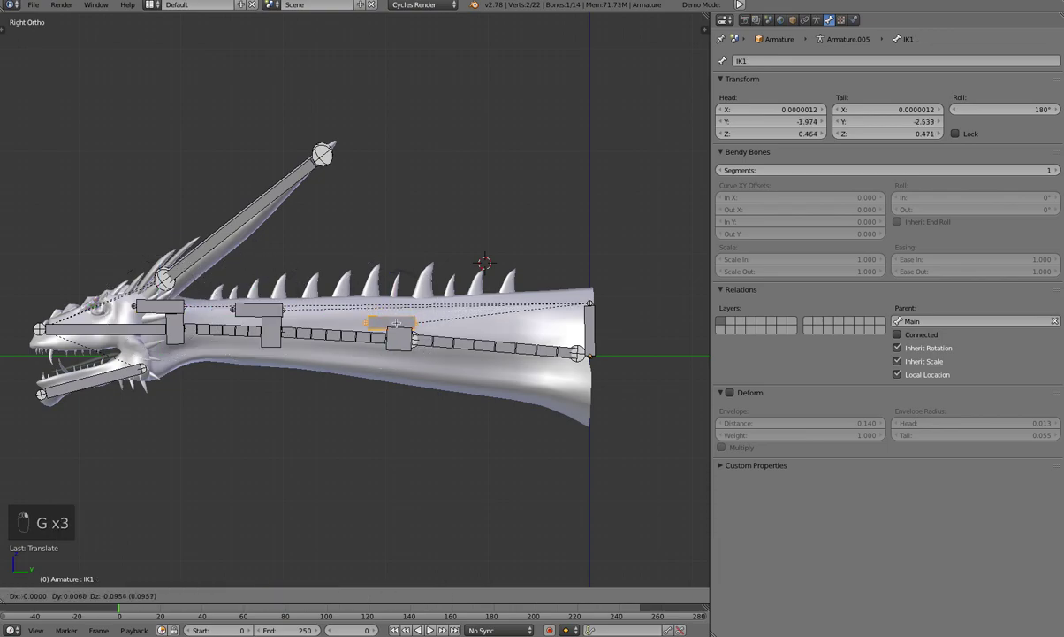
# Place the last controller, then in Pose Mode give Neck1–Neck3 IK constraints to their controllers, chain length 1
pyautogui.press('g')
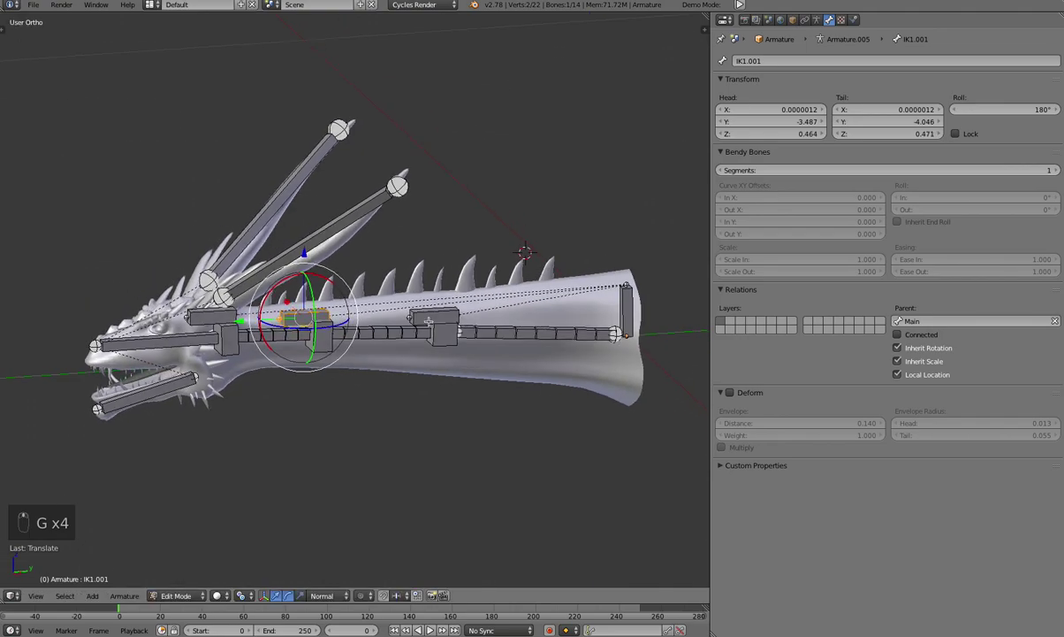
pyautogui.press('Tab')
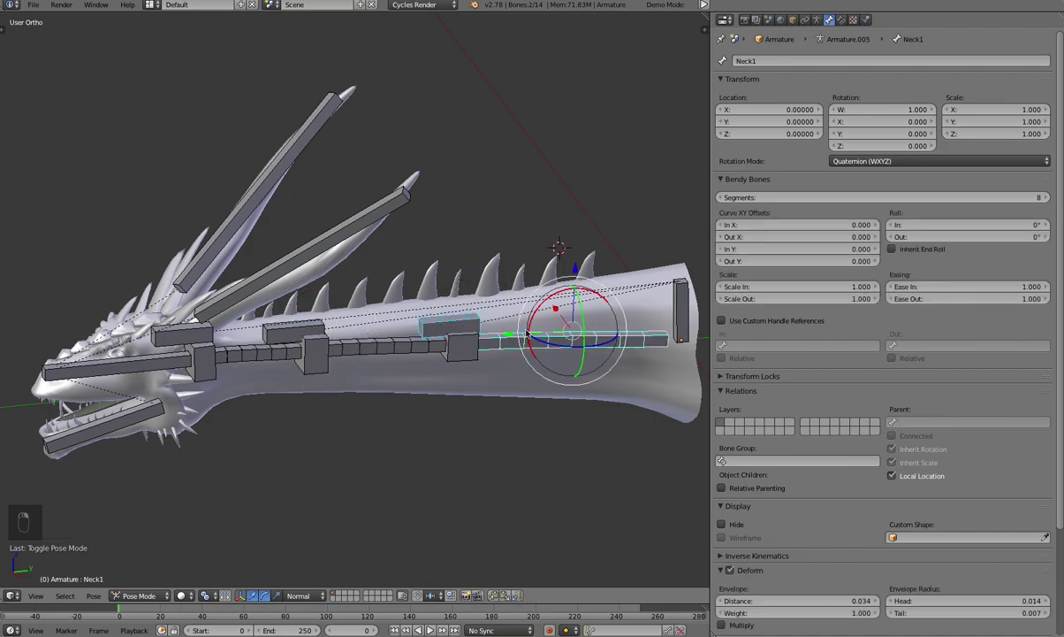
pyautogui.press('shift+i')
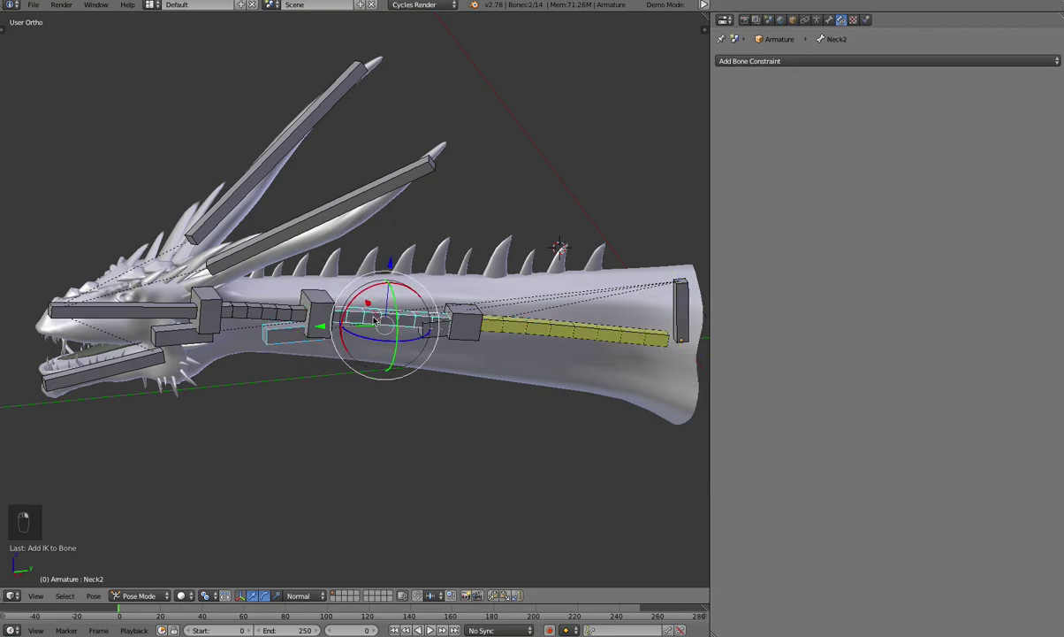
pyautogui.press('shift+i')
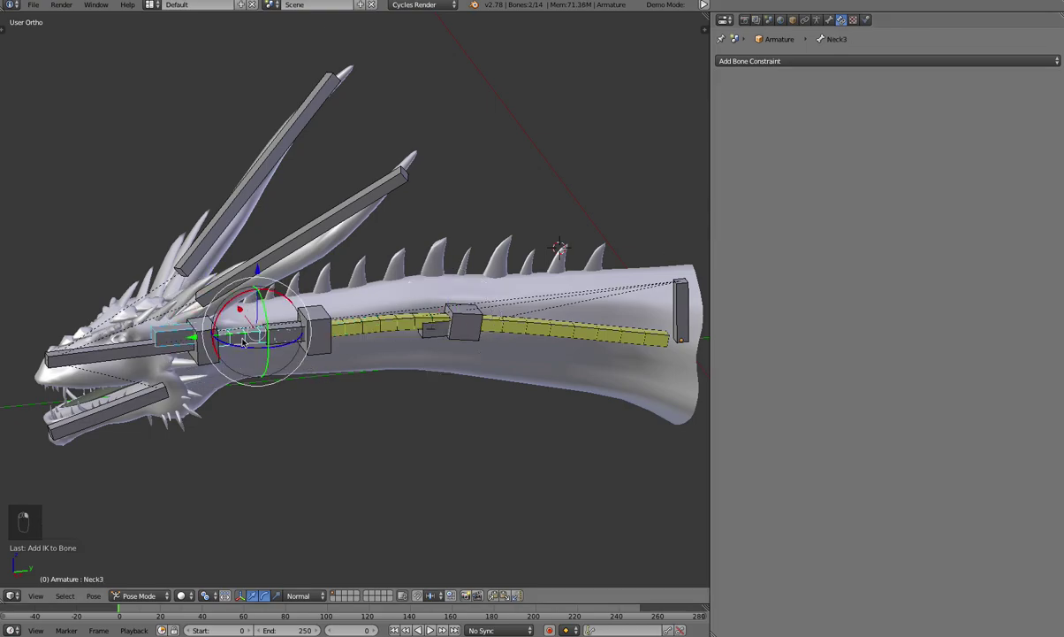
pyautogui.press('shift+i')
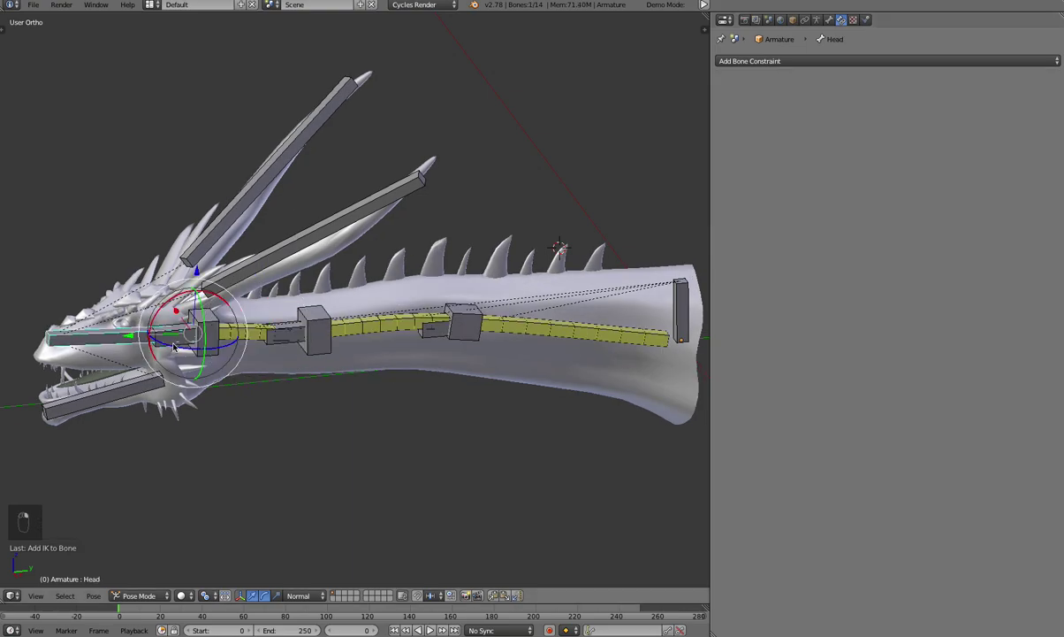
# Move the middle controller up and sideways from top and side views so the neck chain curves after it
pyautogui.press('g')
pyautogui.moveTo(185, 349); pyautogui.dragTo(278, 325)
pyautogui.press('g')
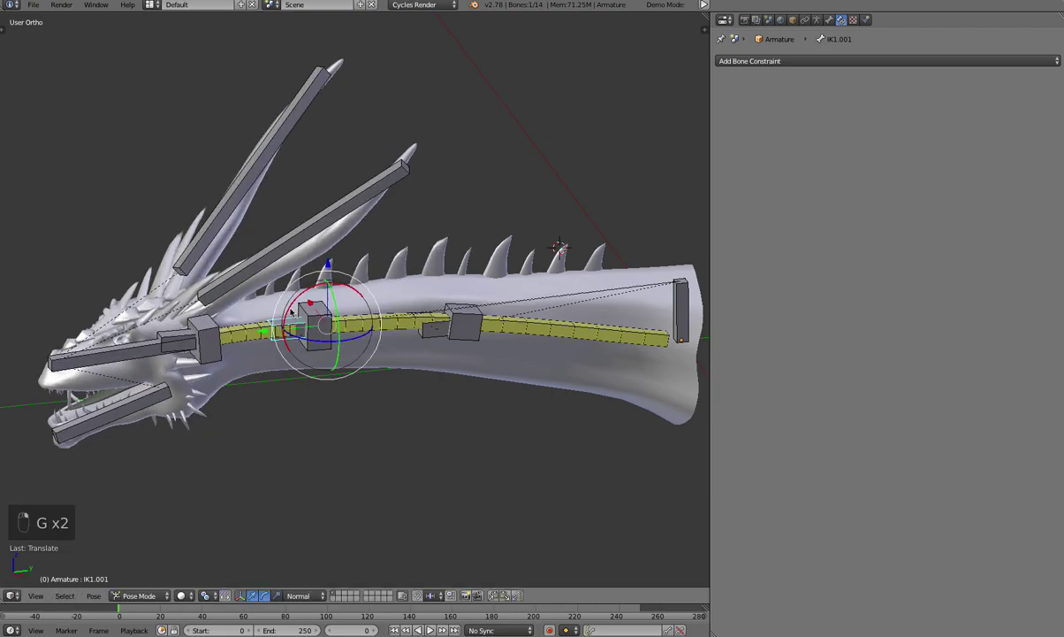
pyautogui.press('KP_7')
pyautogui.press('g')
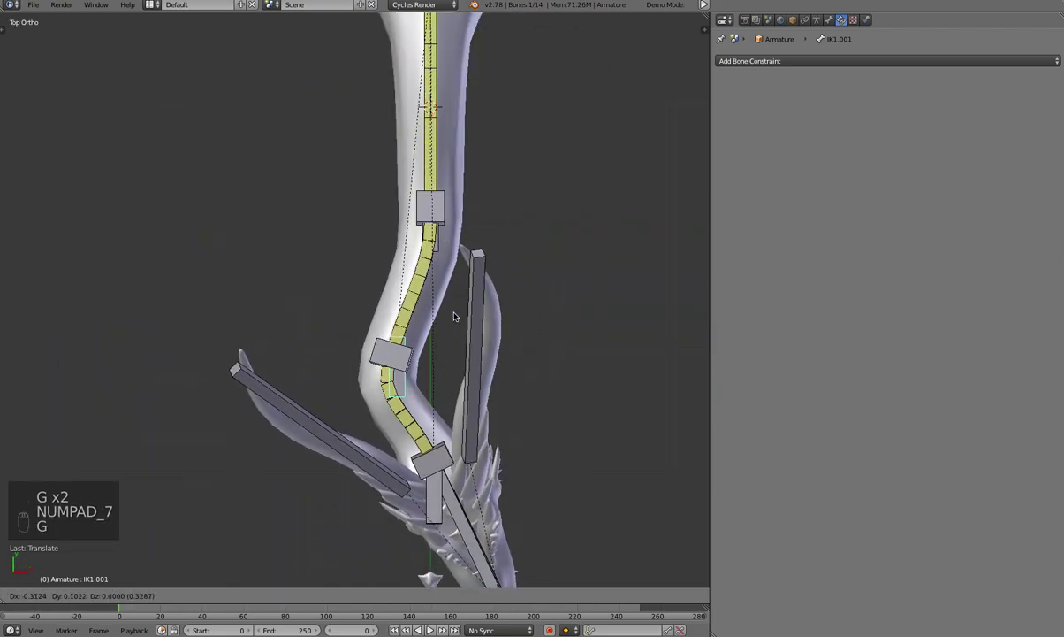
pyautogui.press('KP_3')
pyautogui.press('KP_6')
pyautogui.press('g')
pyautogui.moveTo(502, 312); pyautogui.dragTo(411, 351)
pyautogui.press('g')
# Orbit around the curved neck to check it and select the Tip1 bone
pyautogui.moveTo(402, 448); pyautogui.dragTo(326, 482)
pyautogui.moveTo(389, 374); pyautogui.dragTo(411, 371)
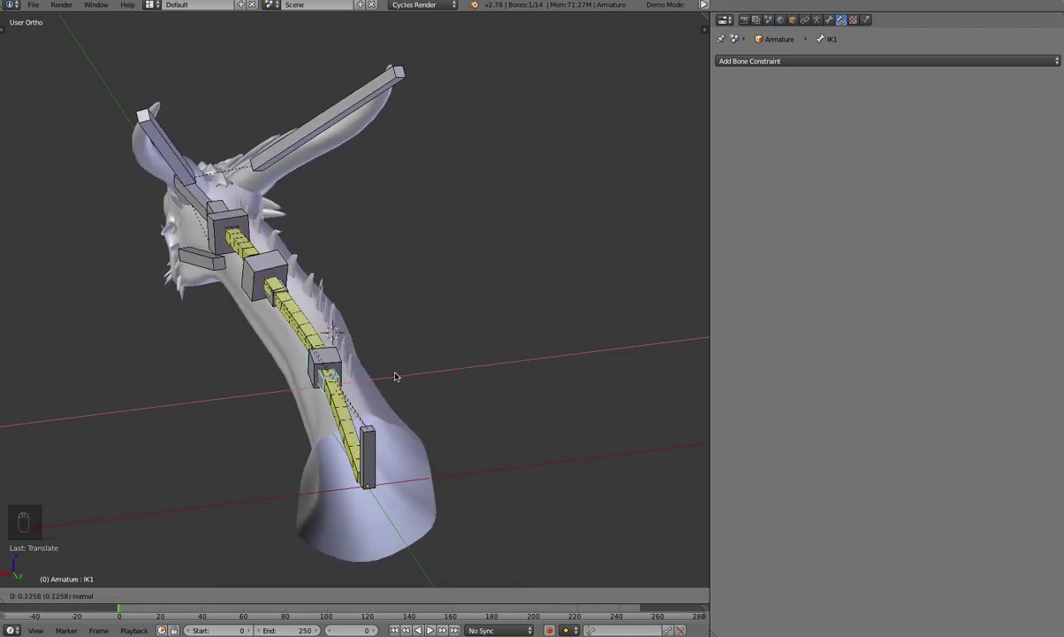
pyautogui.moveTo(439, 388); pyautogui.dragTo(441, 337)
pyautogui.moveTo(468, 323); pyautogui.dragTo(472, 339)
pyautogui.middleClick(468, 328)
pyautogui.moveTo(468, 328); pyautogui.dragTo(454, 334)
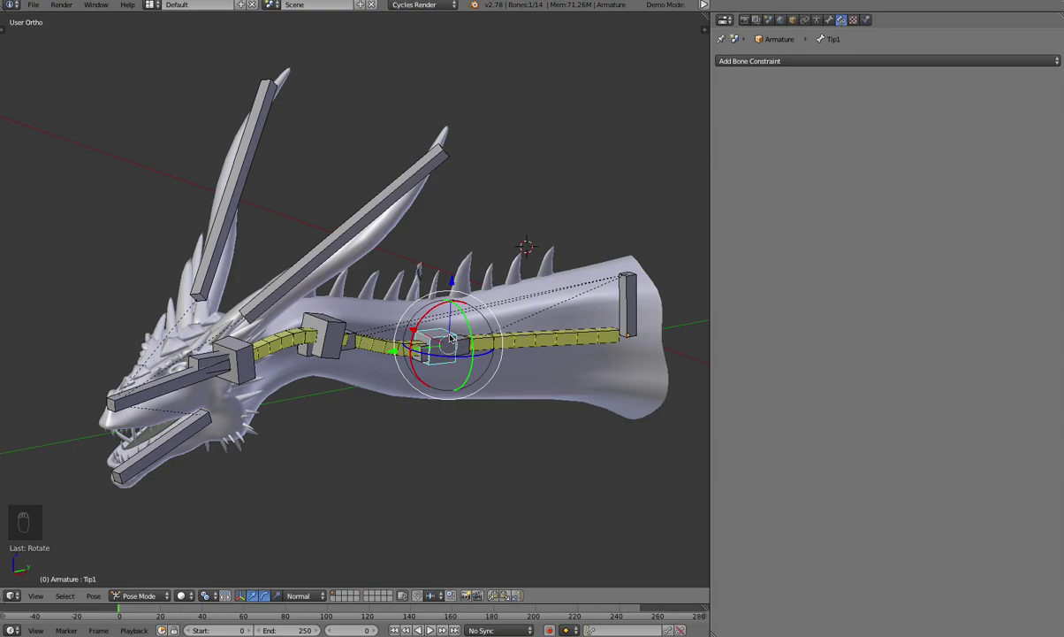
# Give Tip1 a Copy Rotation constraint targeting Armature bone IK1 and rotate the controller to test it follows
pyautogui.press('super+z')
pyautogui.moveTo(469, 344); pyautogui.dragTo(430, 319)
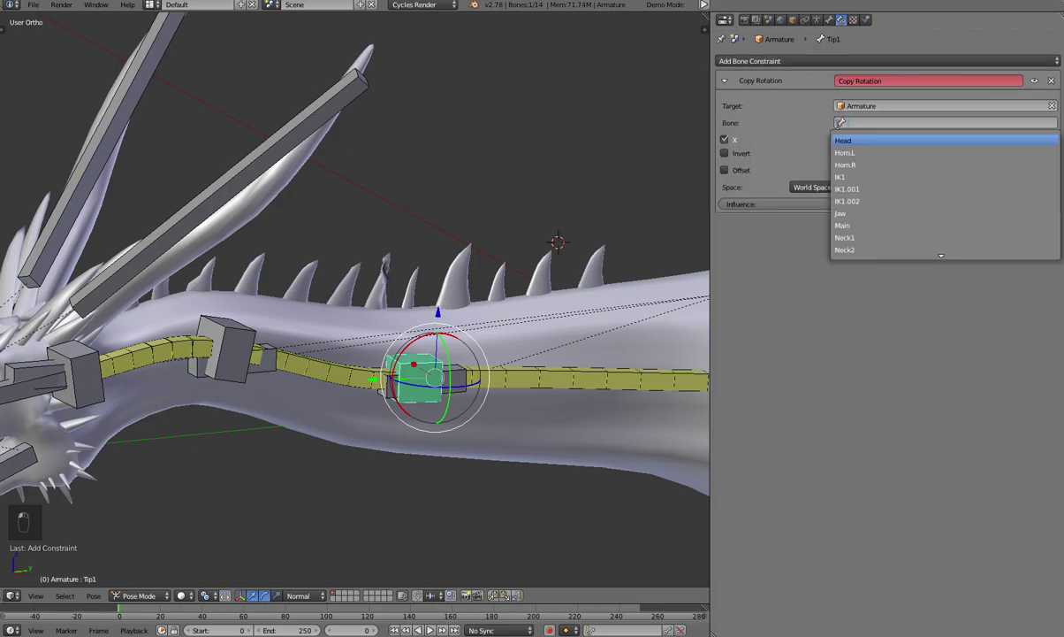
pyautogui.moveTo(867, 184); pyautogui.dragTo(445, 375)
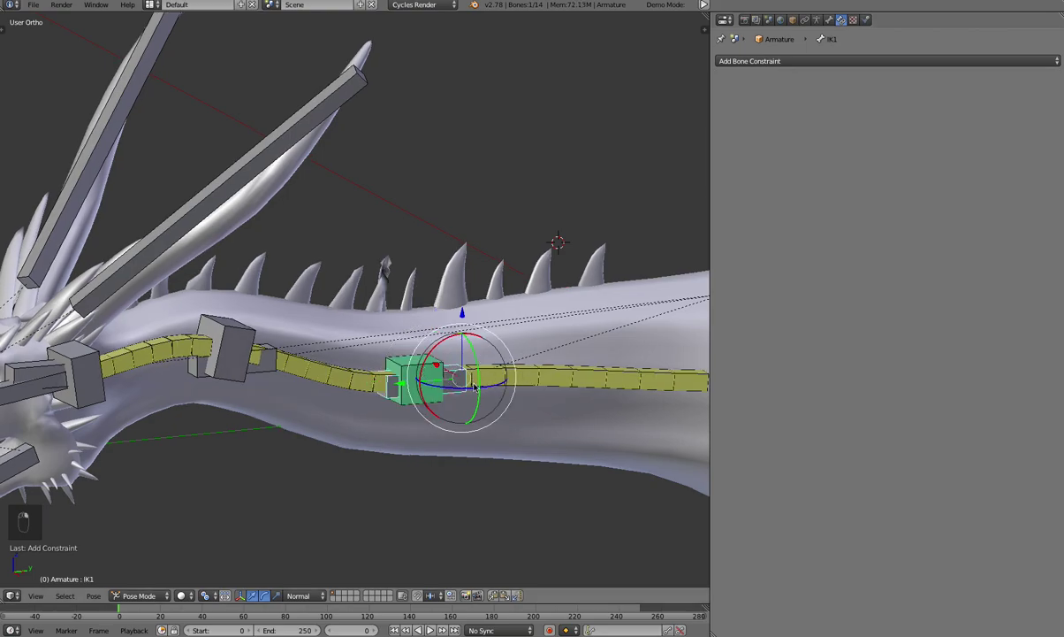
pyautogui.middleClick(500, 385)
pyautogui.moveTo(501, 380); pyautogui.dragTo(497, 381)
pyautogui.moveTo(431, 370); pyautogui.dragTo(418, 305)
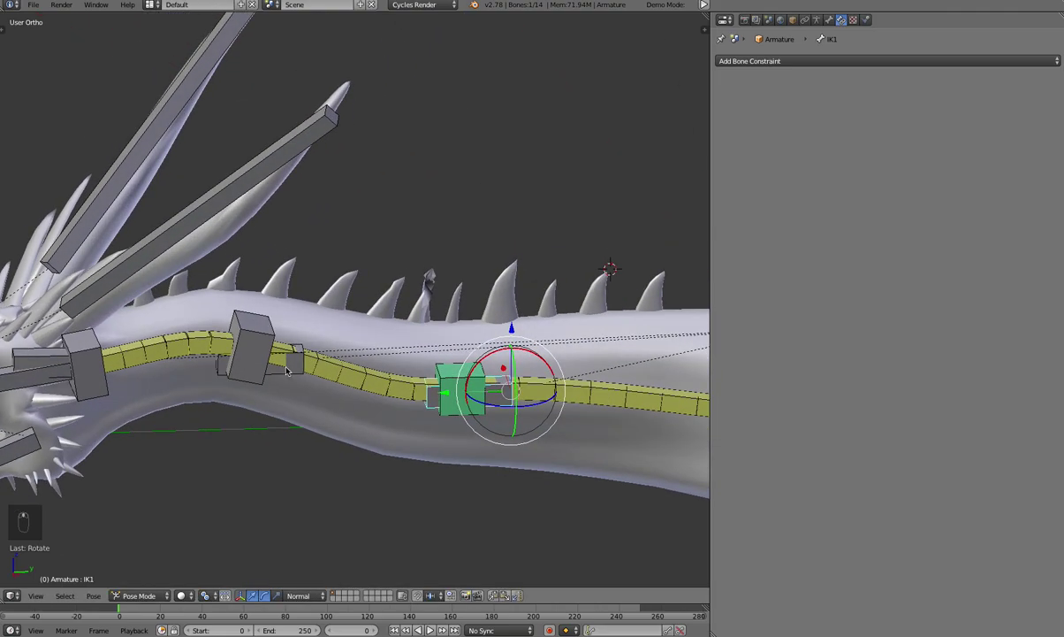
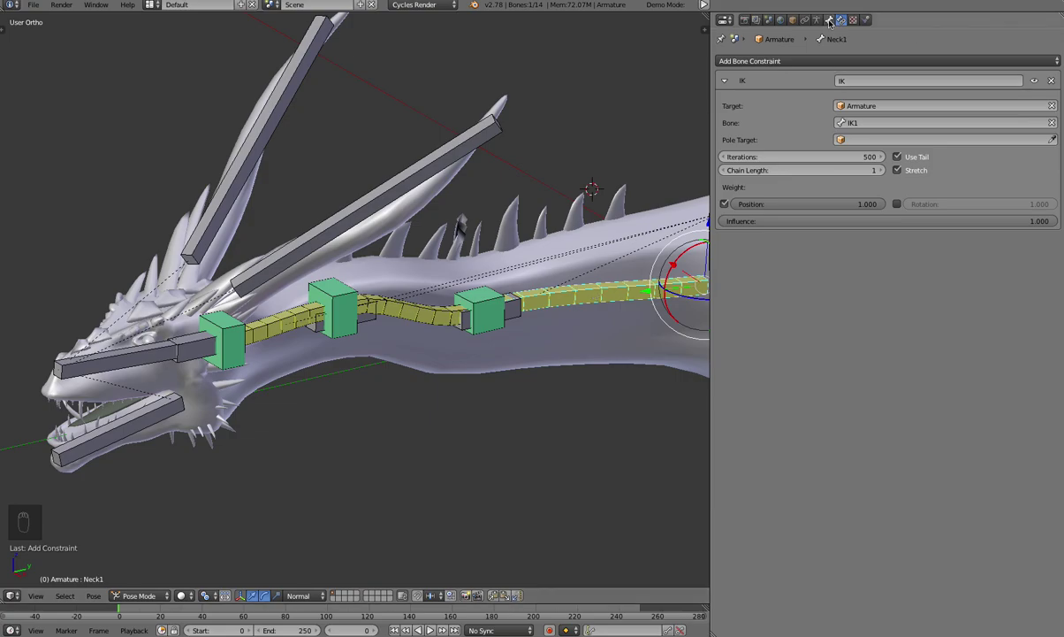
# Select the bendy neck, tip and horn bones and hide them, leaving head, jaw and IK controllers visible
pyautogui.moveTo(837, 19); pyautogui.dragTo(481, 297)
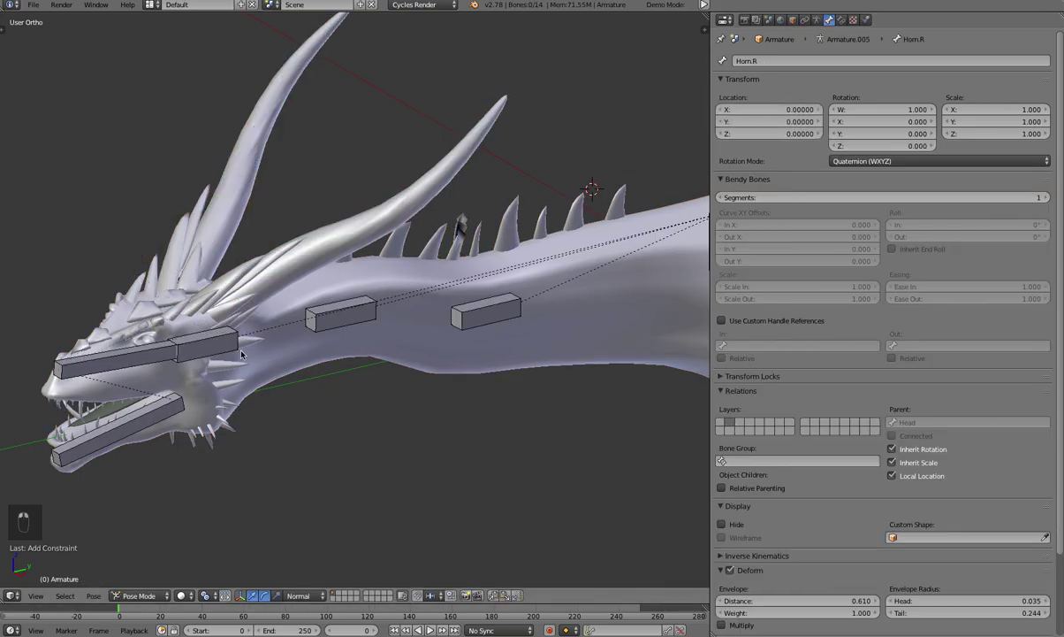
# Select the first IK controller and move it to start bending the neck
pyautogui.moveTo(455, 383); pyautogui.dragTo(397, 379)
pyautogui.click(397, 379)
pyautogui.moveTo(402, 383); pyautogui.dragTo(383, 374)
pyautogui.moveTo(384, 374); pyautogui.dragTo(411, 295)
pyautogui.press('g')
pyautogui.moveTo(443, 274); pyautogui.dragTo(448, 292)
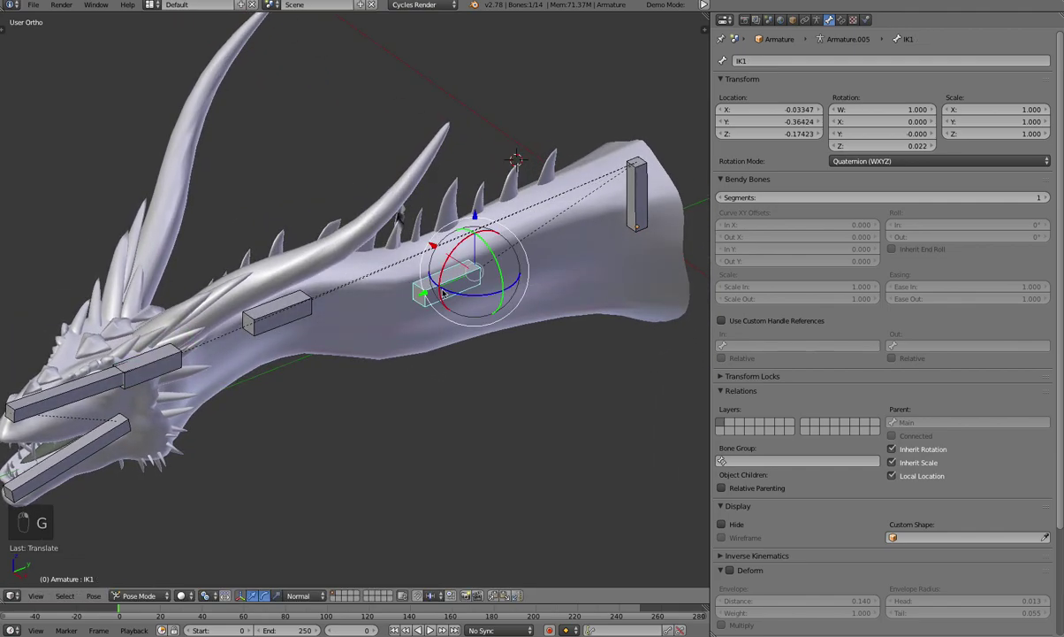
pyautogui.press('g')
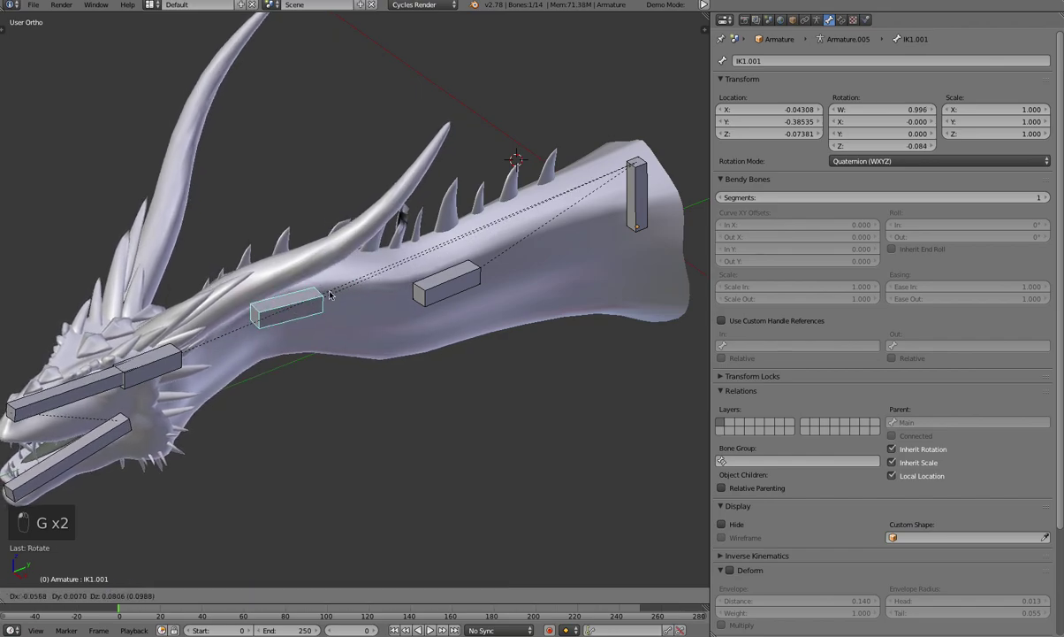
# Move the middle controller and the jaw bone, checking the bend from side view
pyautogui.moveTo(367, 305); pyautogui.dragTo(370, 293)
pyautogui.moveTo(370, 293); pyautogui.dragTo(361, 288)
pyautogui.press('g')
pyautogui.moveTo(357, 284); pyautogui.dragTo(182, 331)
pyautogui.press('g')
pyautogui.click(205, 305)
pyautogui.press('KP_3')
pyautogui.press('g')
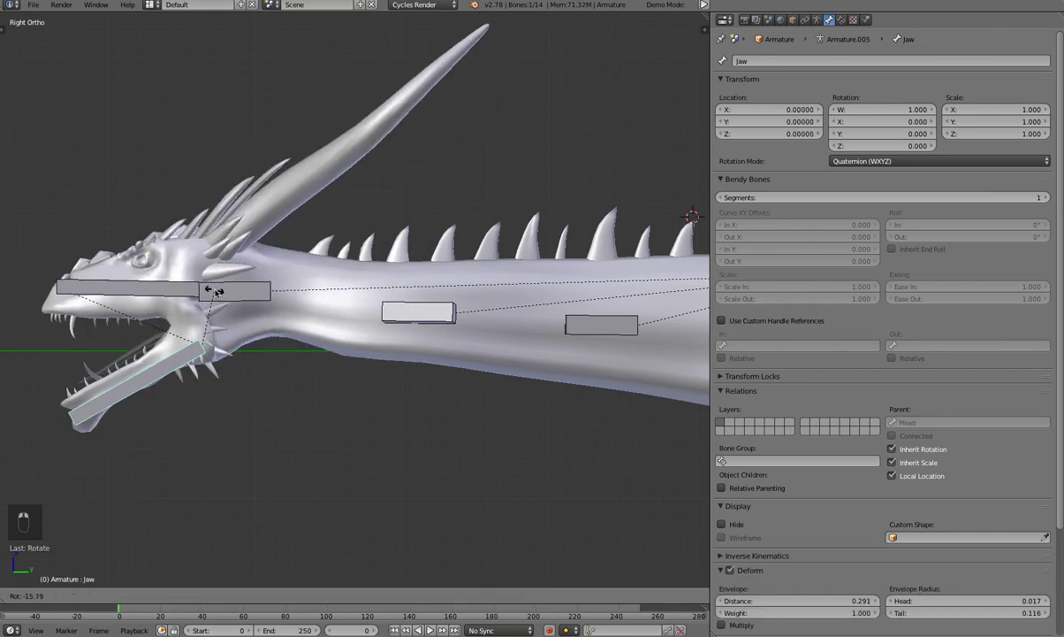
# Move the first controller again, orbit around the neck and select the middle controller
pyautogui.moveTo(309, 307); pyautogui.dragTo(573, 368)
pyautogui.press('g')
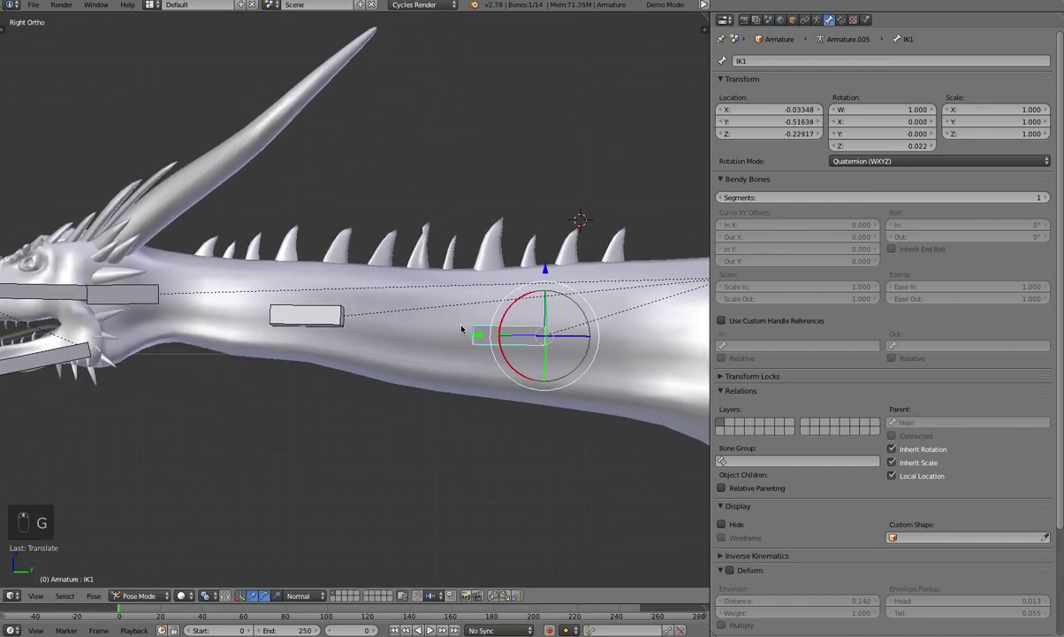
pyautogui.press('g')
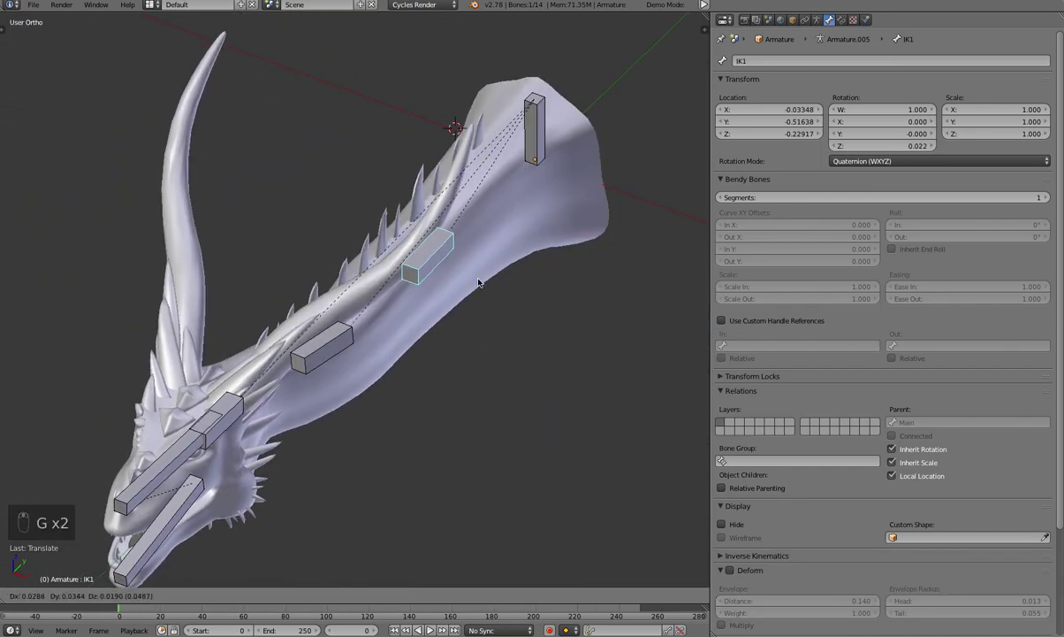
pyautogui.moveTo(455, 312); pyautogui.dragTo(428, 305)
pyautogui.click(455, 312)
pyautogui.moveTo(407, 313); pyautogui.dragTo(284, 325)
pyautogui.middleClick(284, 326)
pyautogui.click(284, 325)
# Shift the middle controller from top view, lower the first controller in side view, then undo the downward bend
pyautogui.press('KP_7')
pyautogui.middleClick(283, 325)
pyautogui.click(284, 325)
pyautogui.press('g')
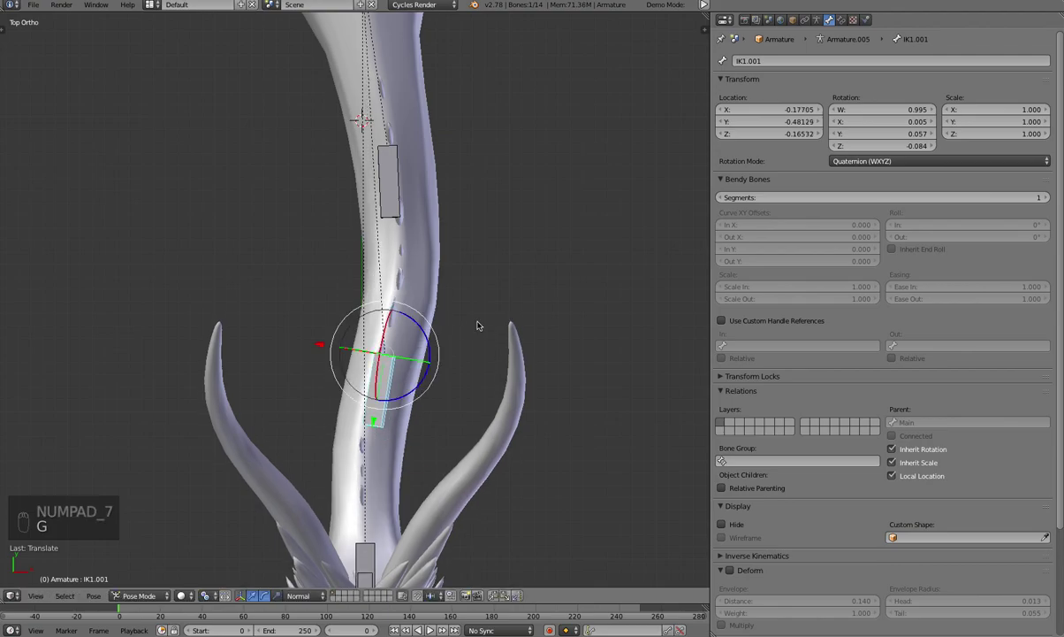
pyautogui.press('KP_3')
pyautogui.middleClick(413, 349)
pyautogui.press('g')
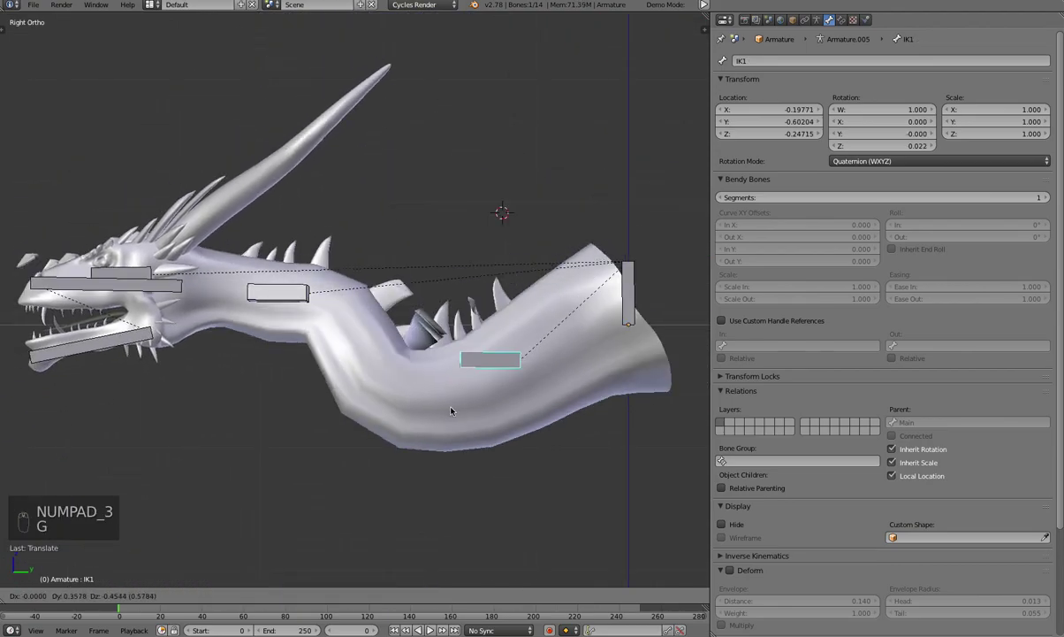
pyautogui.moveTo(463, 362); pyautogui.dragTo(308, 304)
pyautogui.press('g')
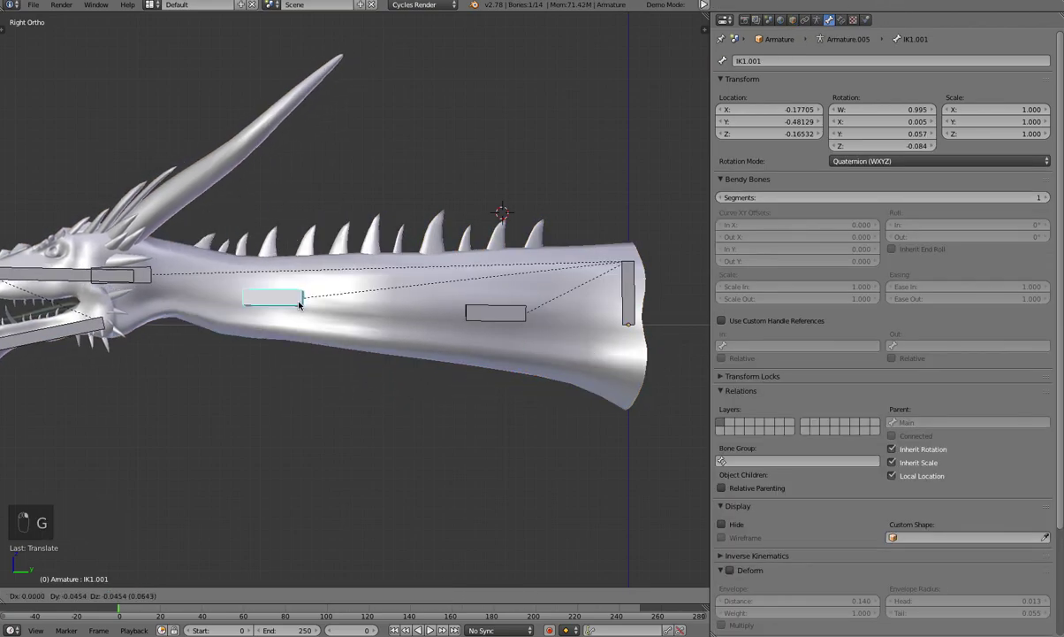
# Move the controller nearest the head and tilt the first controller to shape a sinuous curve
pyautogui.moveTo(305, 281); pyautogui.dragTo(173, 279)
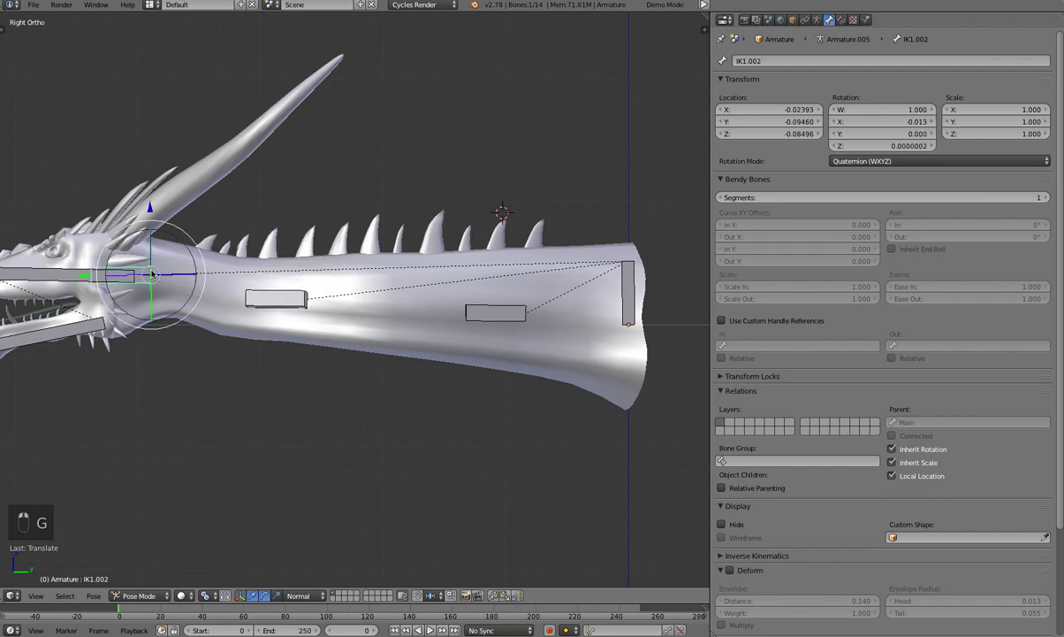
pyautogui.press('g')
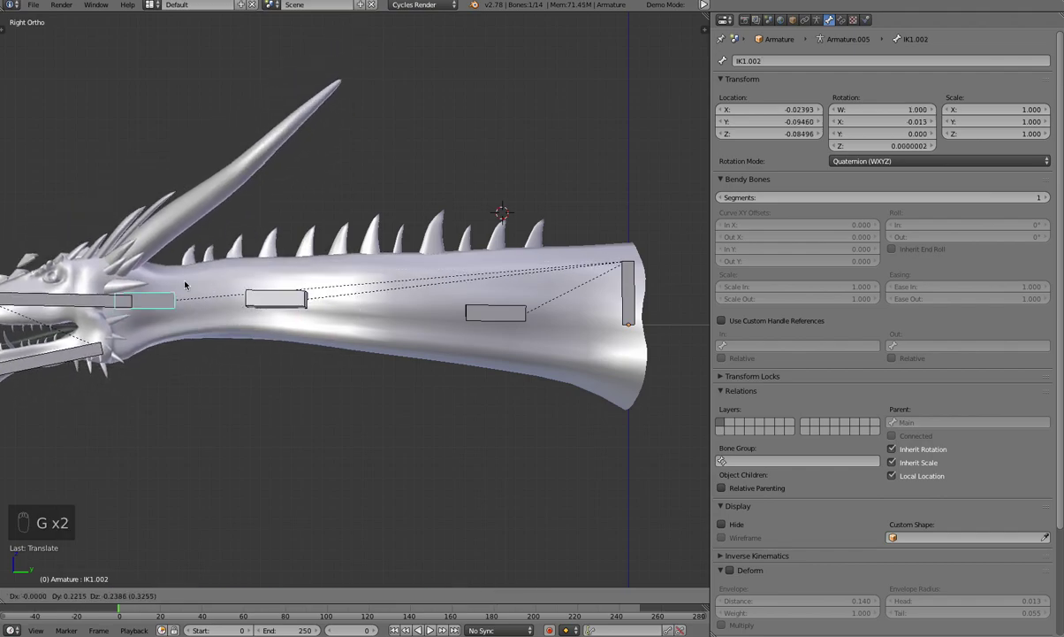
pyautogui.moveTo(255, 303); pyautogui.dragTo(655, 287)
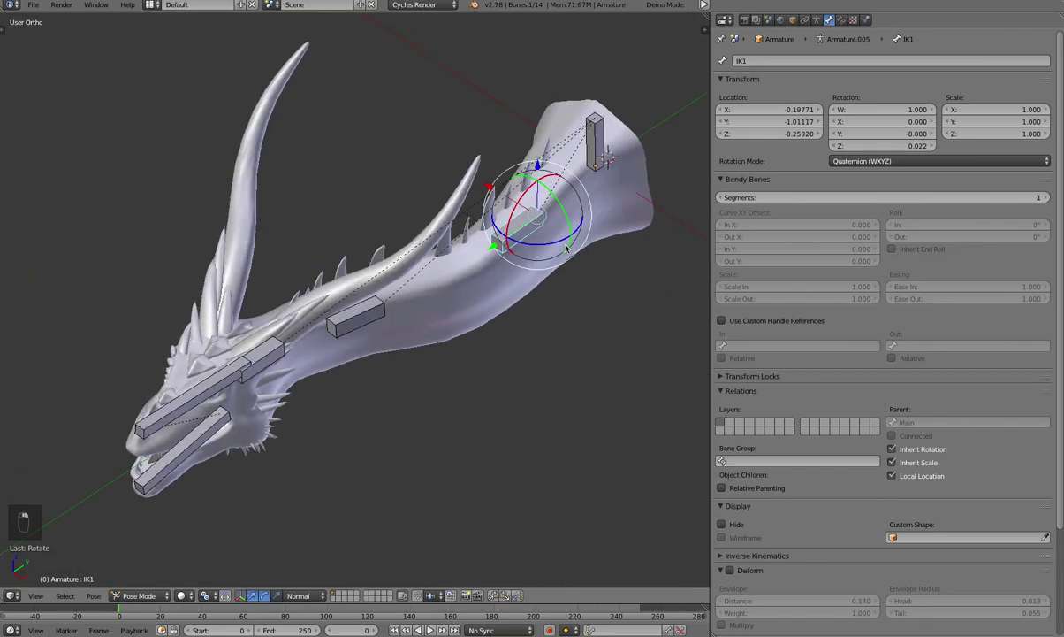
pyautogui.moveTo(493, 190); pyautogui.dragTo(475, 179)
pyautogui.moveTo(475, 179); pyautogui.dragTo(485, 186)
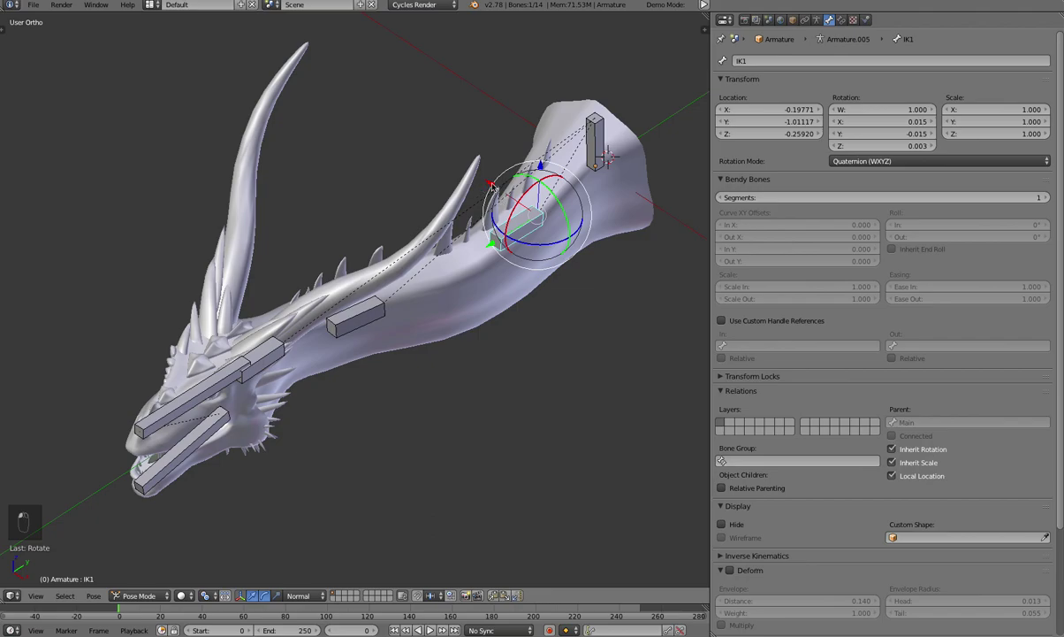
pyautogui.moveTo(469, 169); pyautogui.dragTo(480, 180)
pyautogui.moveTo(480, 179); pyautogui.dragTo(552, 236)
pyautogui.click(551, 236)
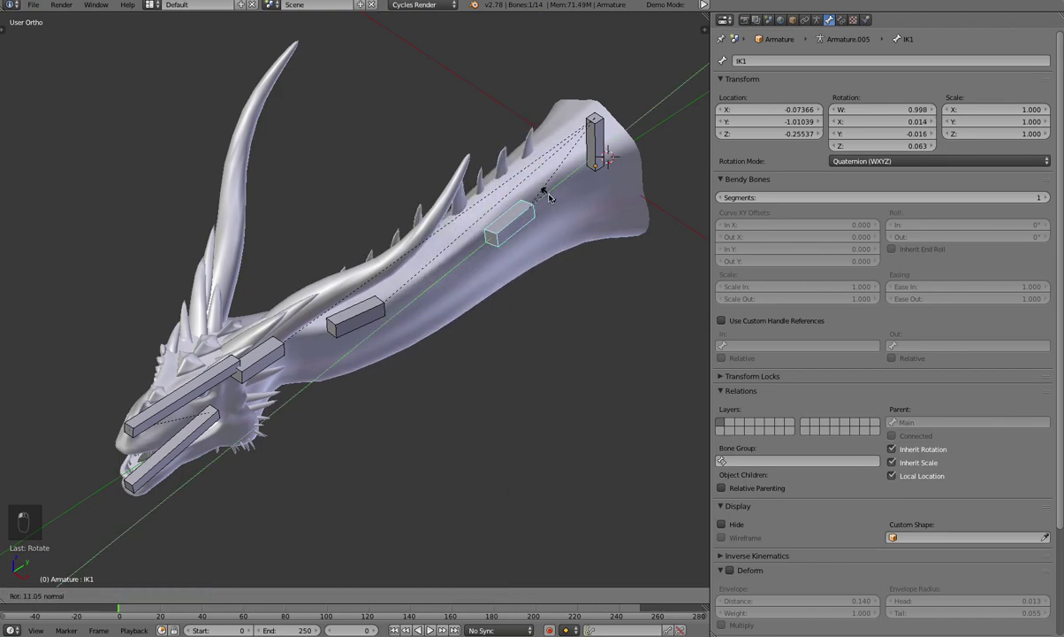
# Fine-tune the head-end controller's position and orbit to view the finished neck pose
pyautogui.moveTo(529, 224); pyautogui.dragTo(376, 310)
pyautogui.moveTo(377, 311); pyautogui.dragTo(469, 319)
pyautogui.moveTo(470, 320); pyautogui.dragTo(471, 300)
pyautogui.moveTo(406, 275); pyautogui.dragTo(401, 272)
pyautogui.moveTo(405, 275); pyautogui.dragTo(476, 323)
pyautogui.moveTo(475, 323); pyautogui.dragTo(227, 307)
pyautogui.press('g')
pyautogui.moveTo(229, 305); pyautogui.dragTo(230, 329)
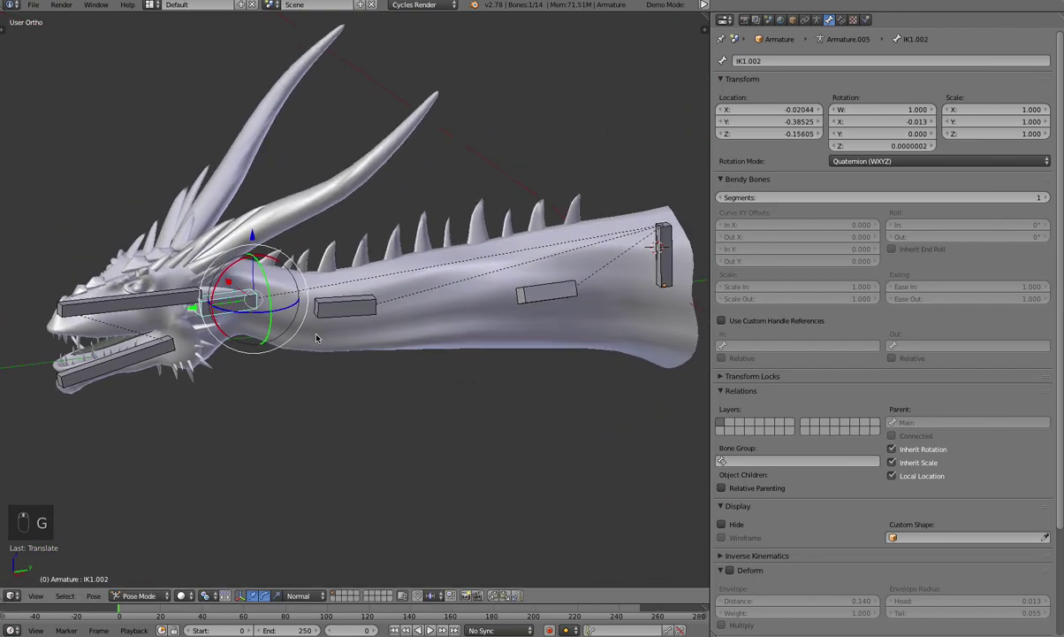